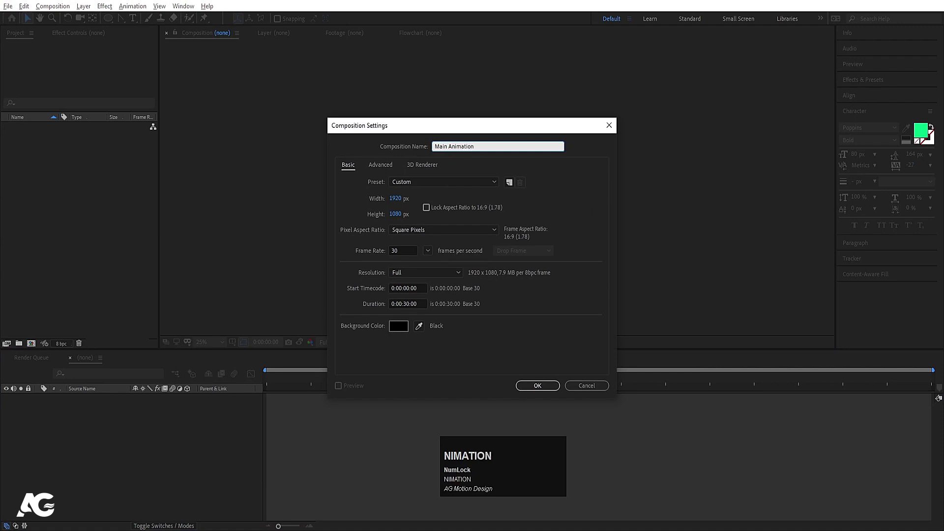
# - Confirm the Main Animation composition and add a full-frame white solid named Ramp
pyautogui.click(534, 384)
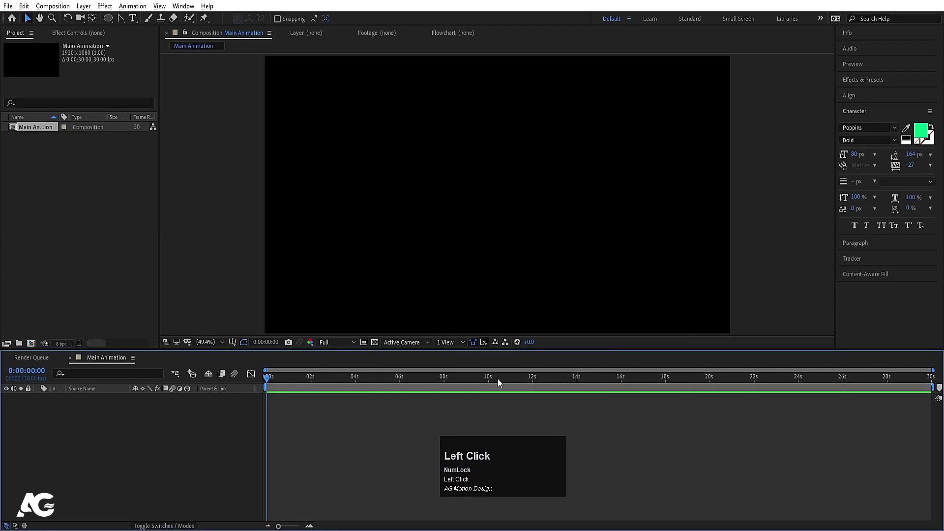
pyautogui.press('ctrl+y')
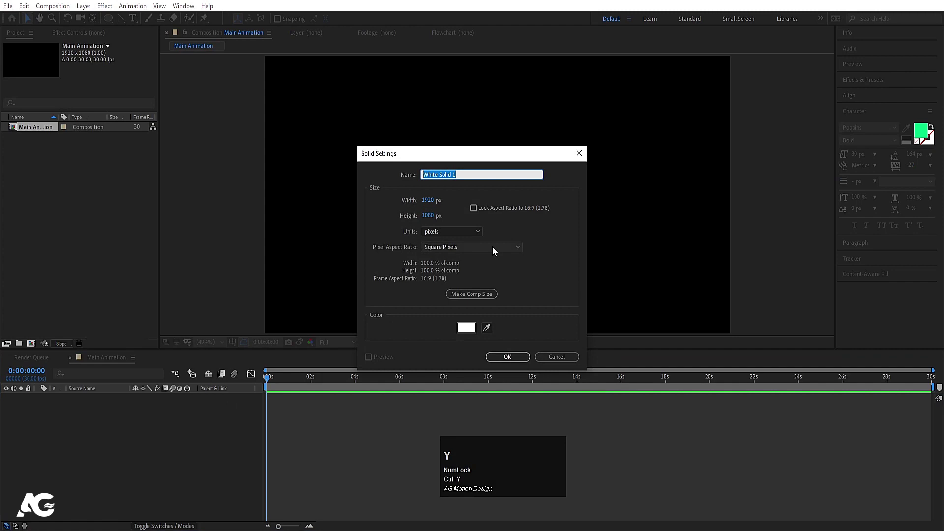
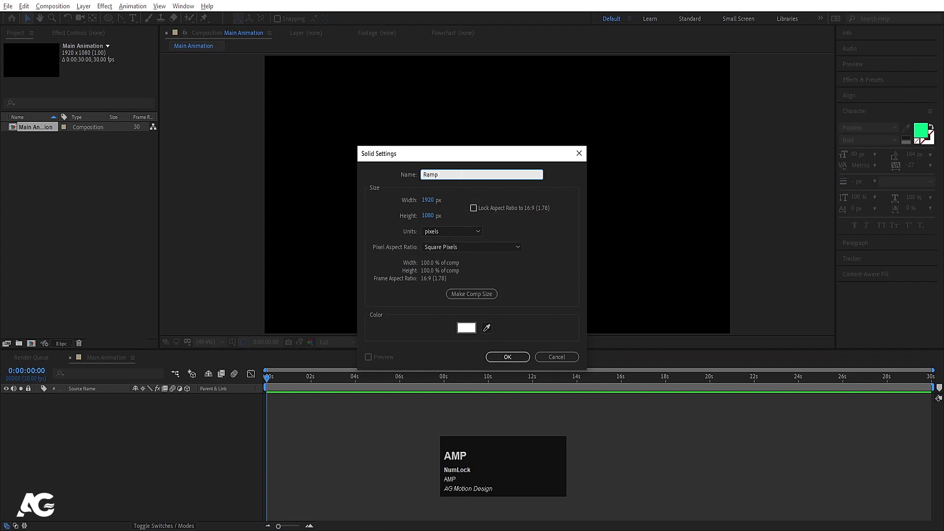
pyautogui.click(526, 358)
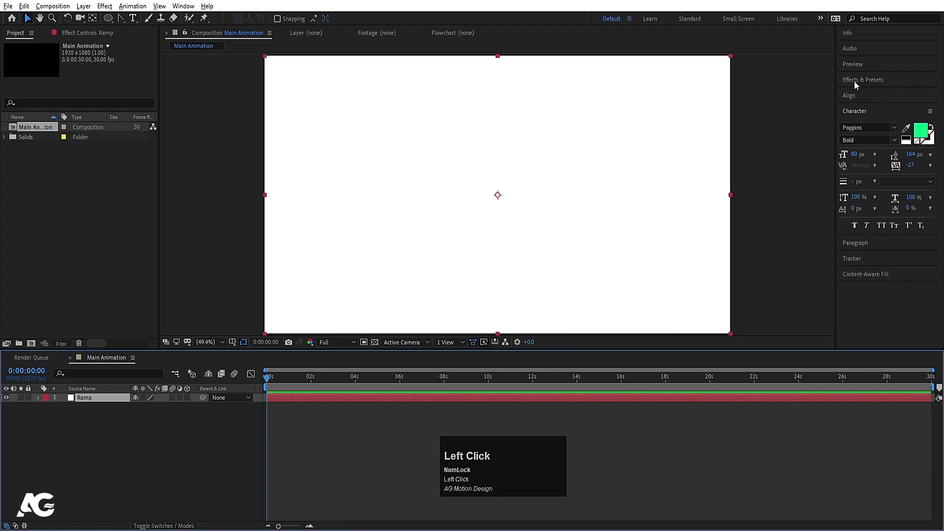
# - Apply Gradient Ramp to the solid and draw a white circle above the frame centre
pyautogui.write('ramp')
pyautogui.click(891, 117)
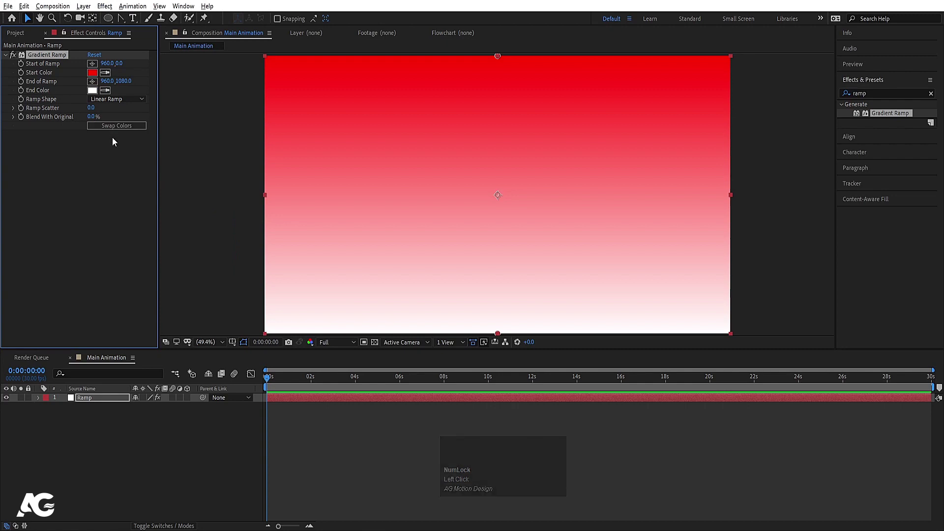
pyautogui.moveTo(115, 443); pyautogui.dragTo(137, 480)
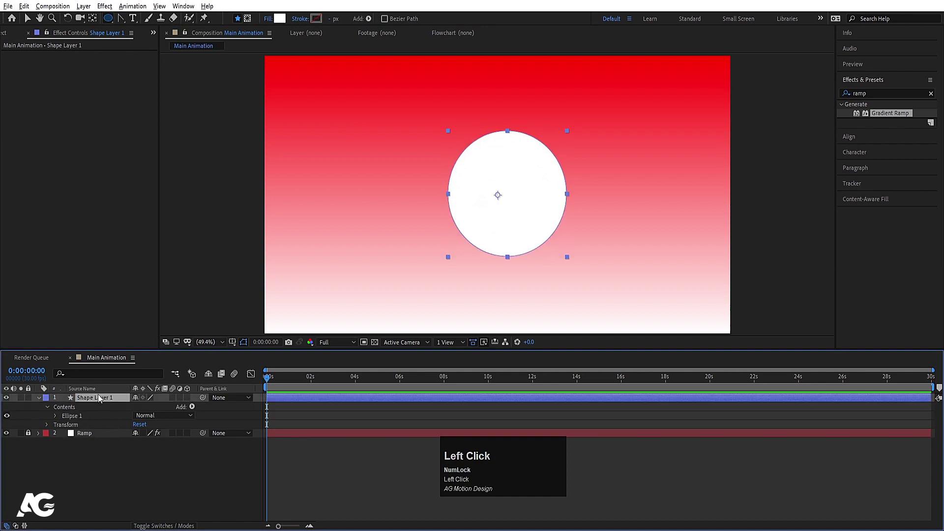
# - Centre the circle's anchor point and give it a magenta fill
pyautogui.press('ctrl+alt+Home')
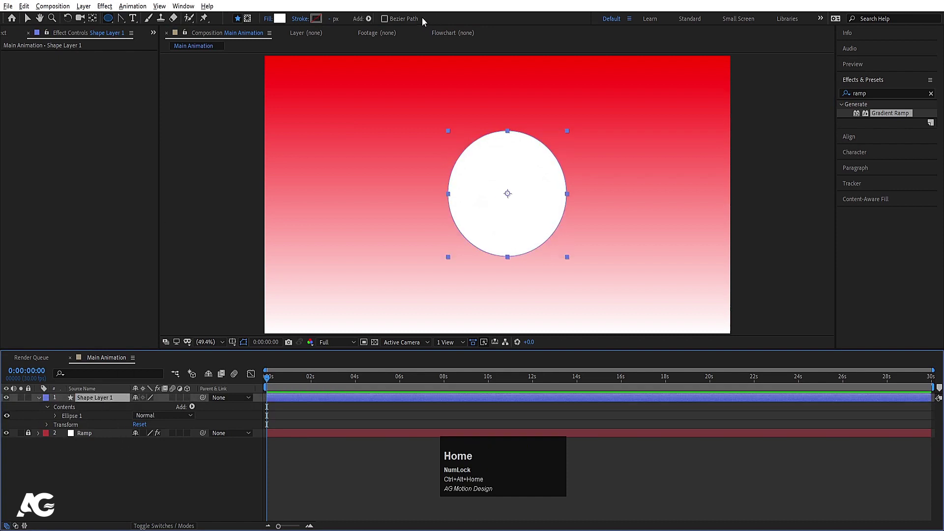
pyautogui.moveTo(281, 24); pyautogui.dragTo(283, 155)
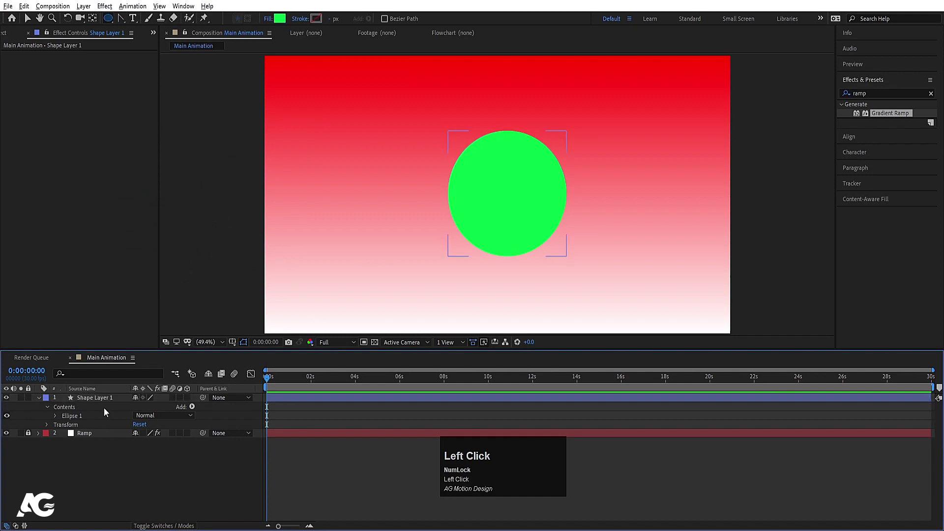
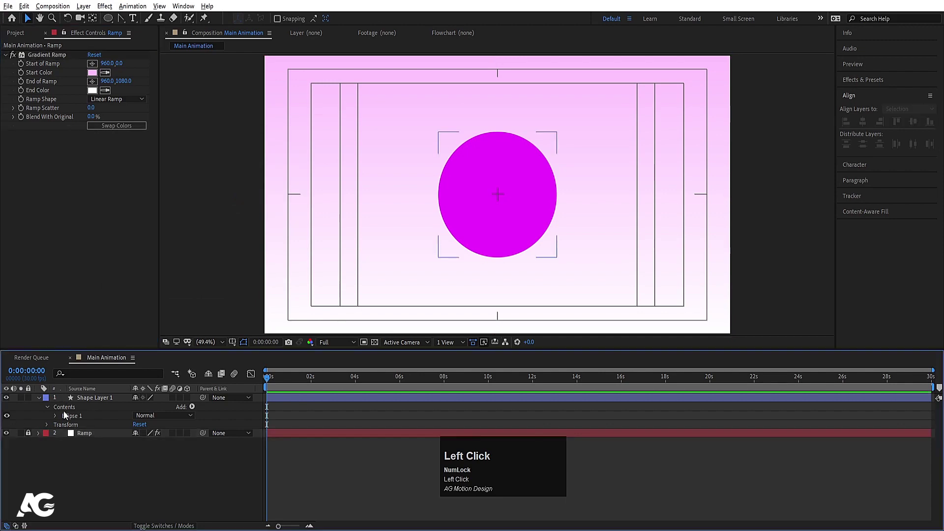
# - Rename the circle shape layer to 'main body'
pyautogui.press('Return')
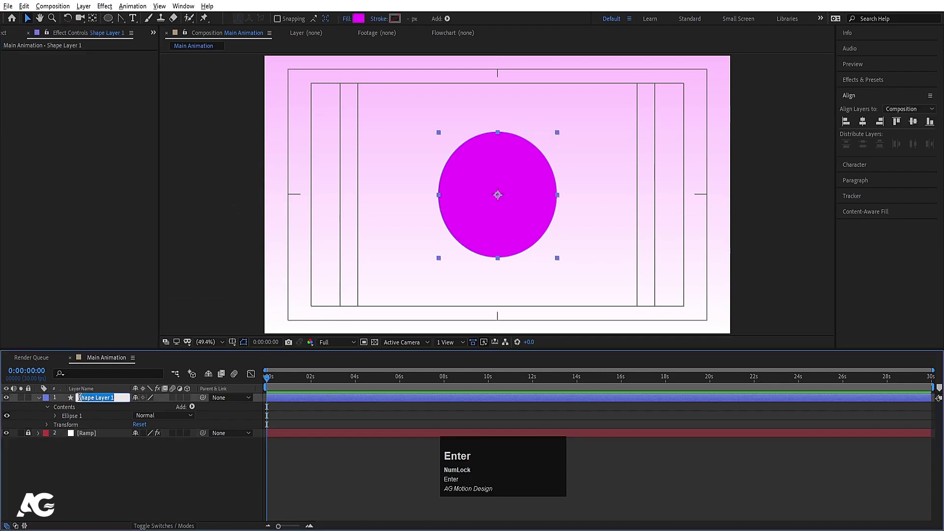
pyautogui.write('main')
pyautogui.press('space')
pyautogui.write('body')
pyautogui.press('Return')
pyautogui.click(39, 401)
# - Duplicate main body into a second layer named 'eye'
pyautogui.press('ctrl+d')
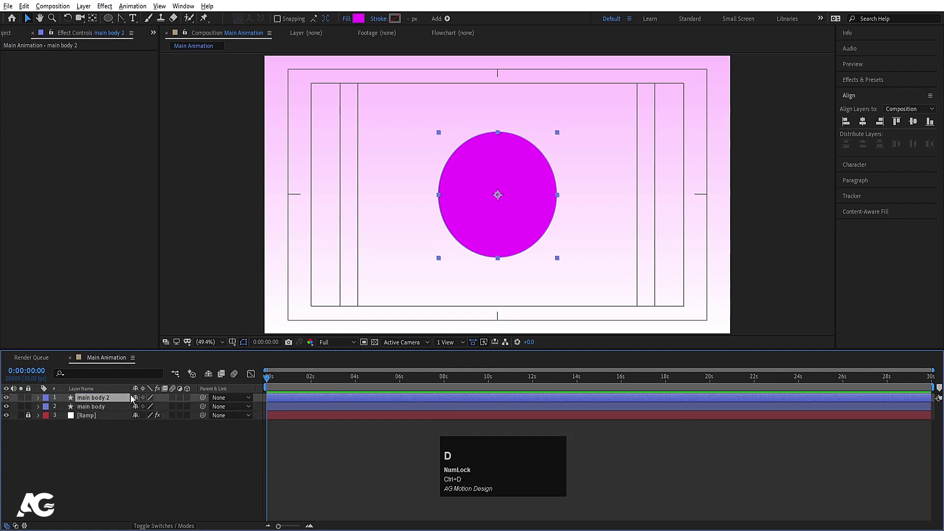
pyautogui.press('Return')
pyautogui.write('eye')
pyautogui.press('Return')
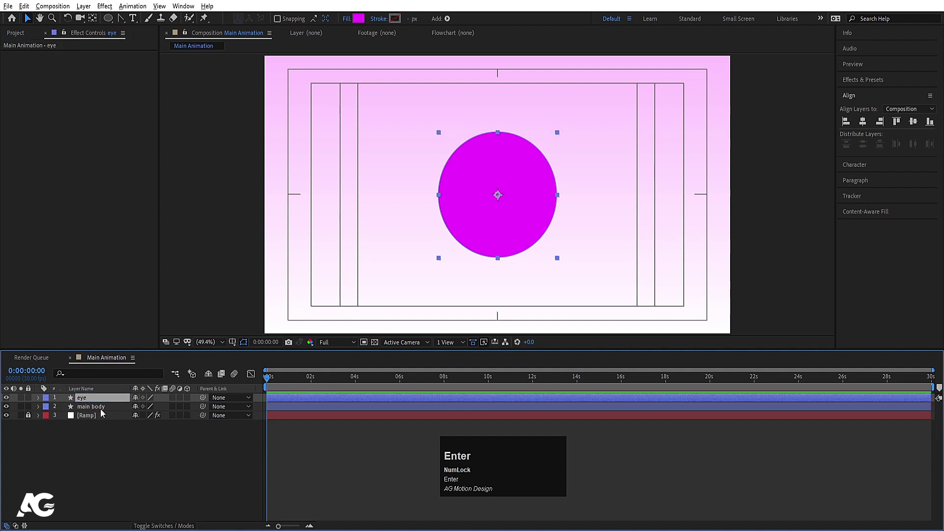
pyautogui.click(97, 404)
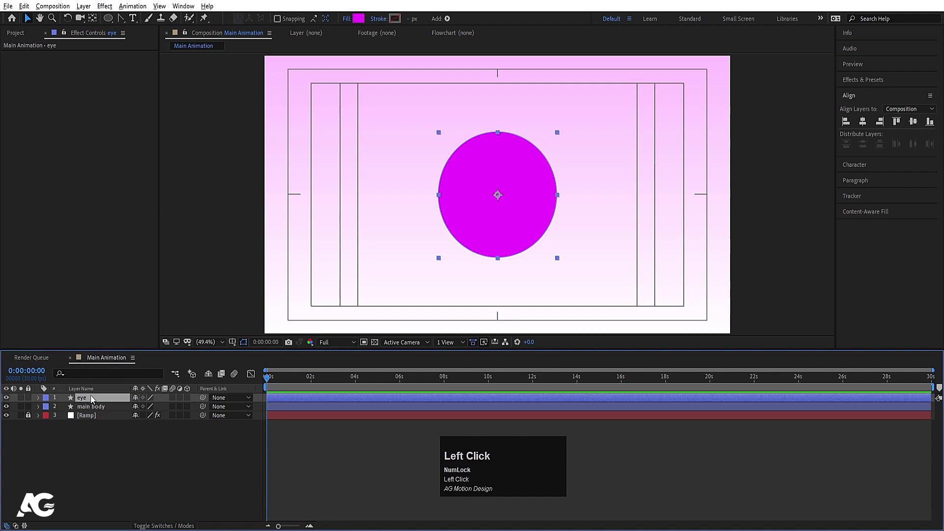
pyautogui.click(90, 400)
# - Pre-compose the eye layer into an Eye composition and fill its circle white
pyautogui.rightClick(90, 400)
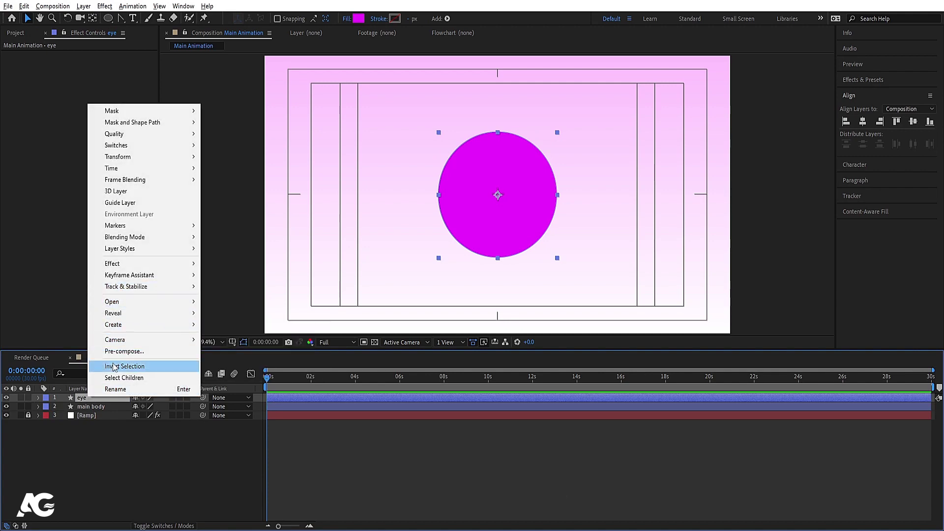
pyautogui.click(122, 358)
pyautogui.press('ctrl+a')
pyautogui.press('Return')
pyautogui.click(94, 403)
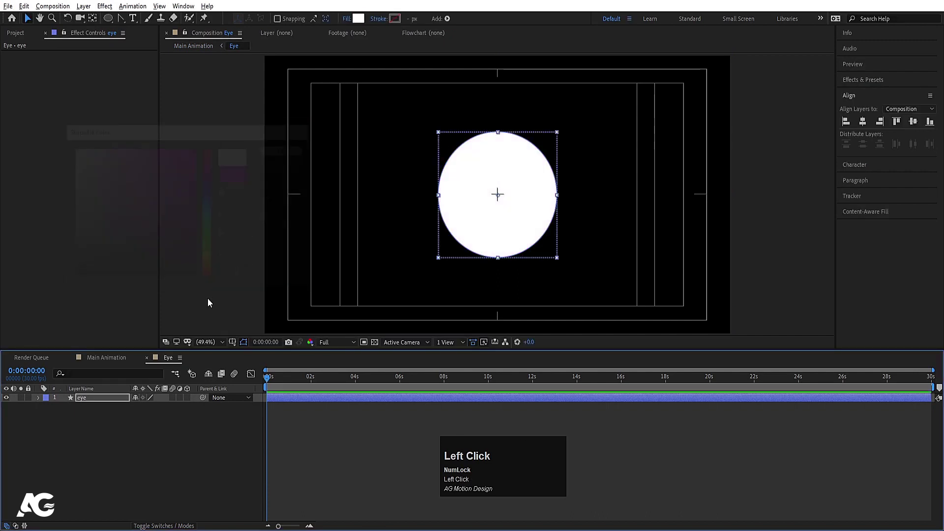
# - Duplicate the white eye circle and scale the copy down to 49% as the iris
pyautogui.press('ctrl+d')
pyautogui.press('s')
pyautogui.moveTo(500, 193); pyautogui.dragTo(287, 151)
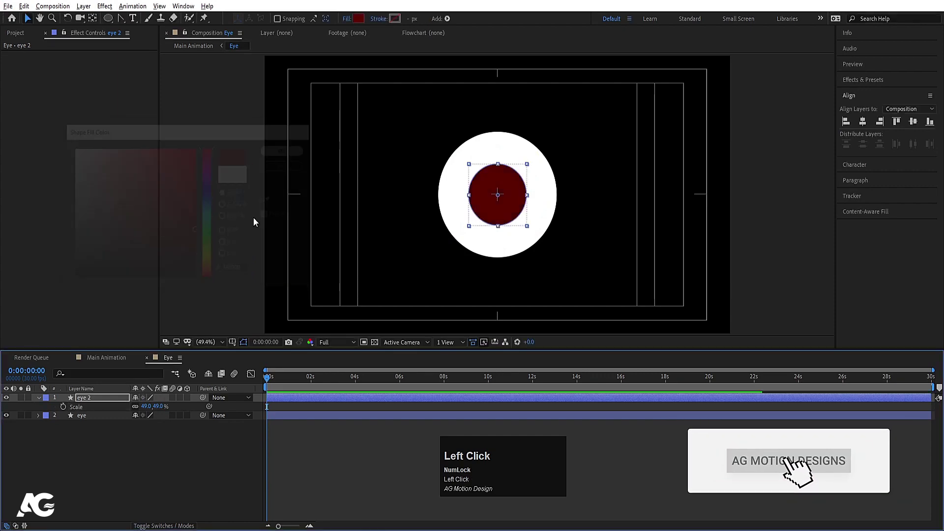
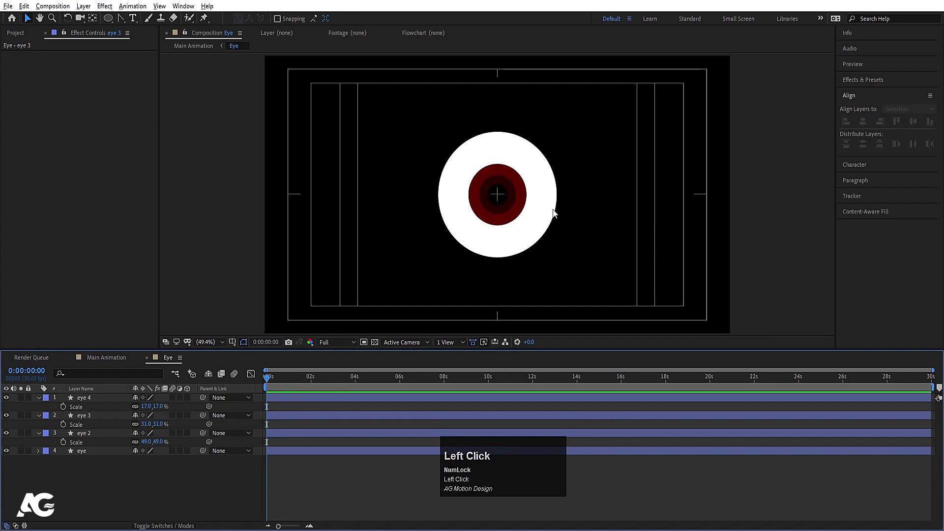
# - Duplicate the smallest iris circle as a tiny white highlight dot above the pupil
pyautogui.scroll(3)
pyautogui.click(487, 211)
pyautogui.press('ctrl+d')
pyautogui.click(357, 23)
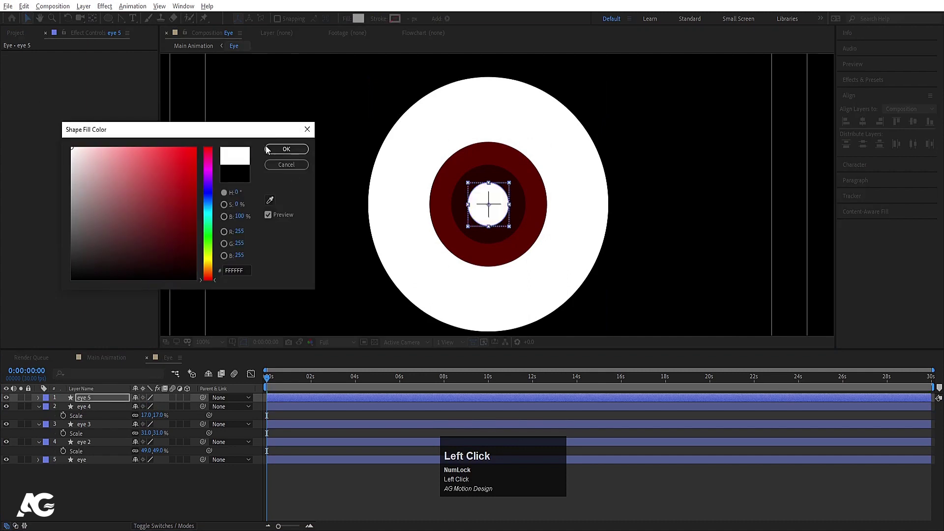
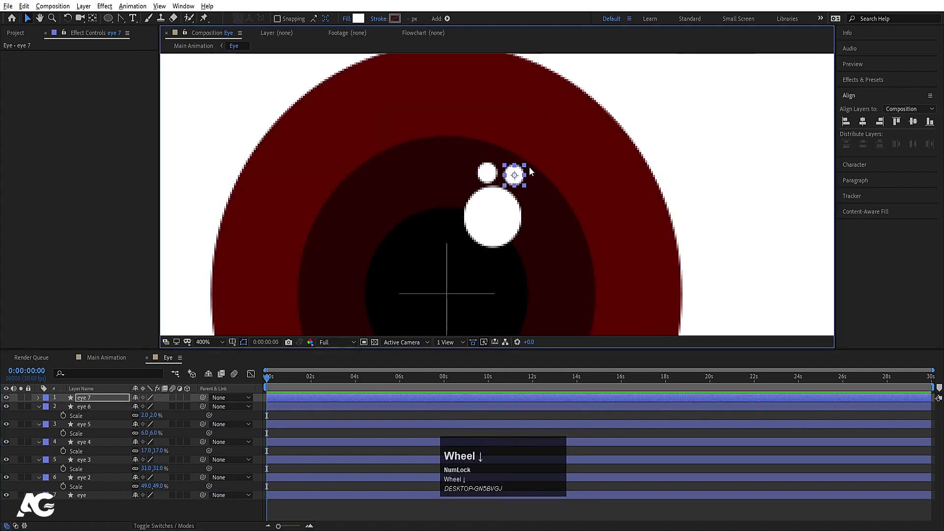
pyautogui.click(641, 211)
pyautogui.scroll(-3)
pyautogui.click(204, 344)
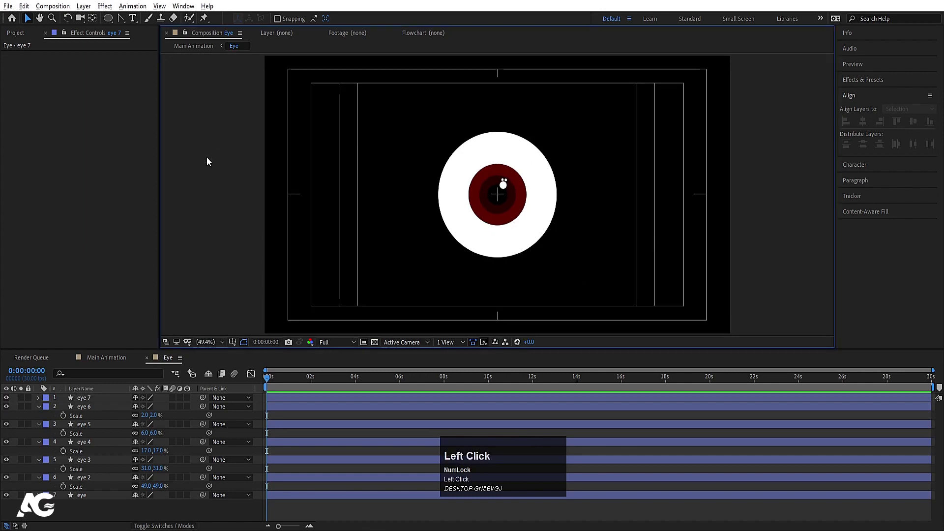
# - Parent the inner iris and highlight circles to the eye 2 ring
pyautogui.press('u')
pyautogui.moveTo(101, 447); pyautogui.dragTo(92, 456)
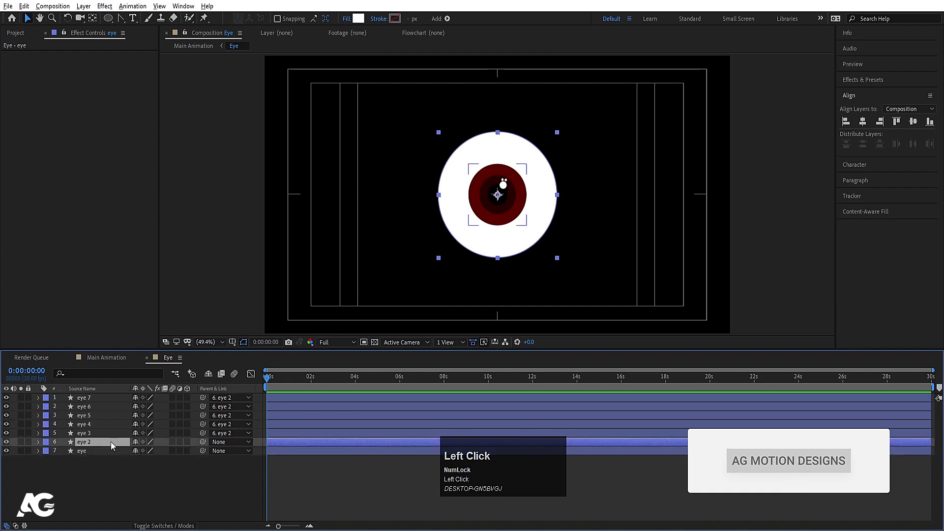
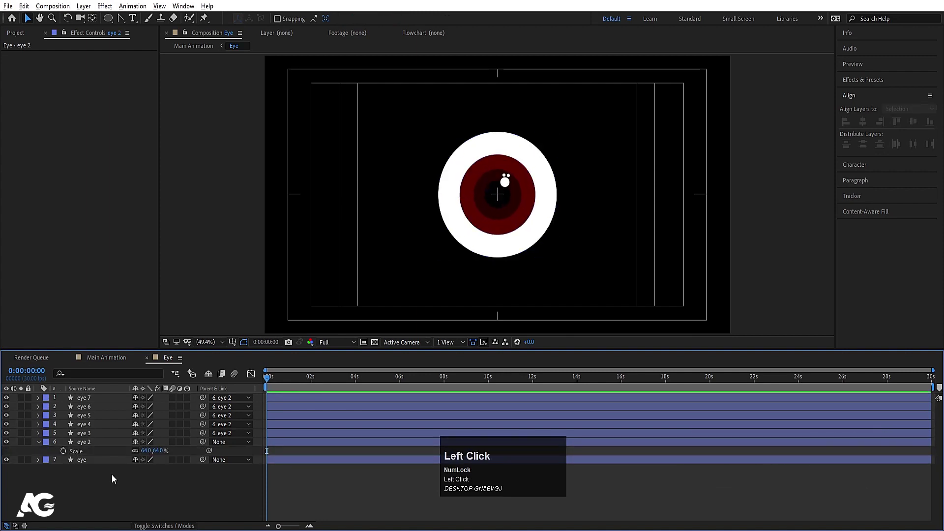
pyautogui.press('u')
# - Duplicate the white eyeball layer as a copy on top of the iris
pyautogui.click(95, 454)
pyautogui.press('ctrl+d')
pyautogui.click(97, 454)
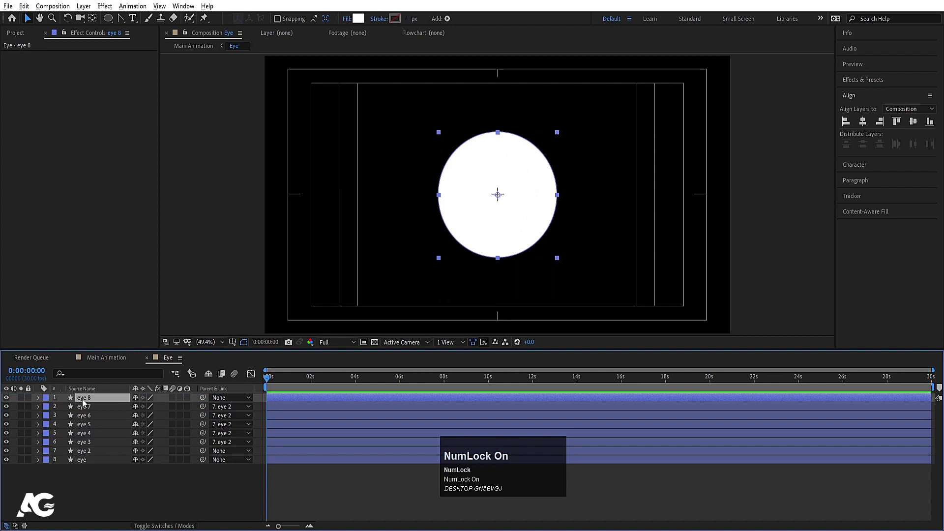
# - Rename the white top copy layer to 'mask'
pyautogui.press('Return')
pyautogui.write('masko')
pyautogui.press('Return')
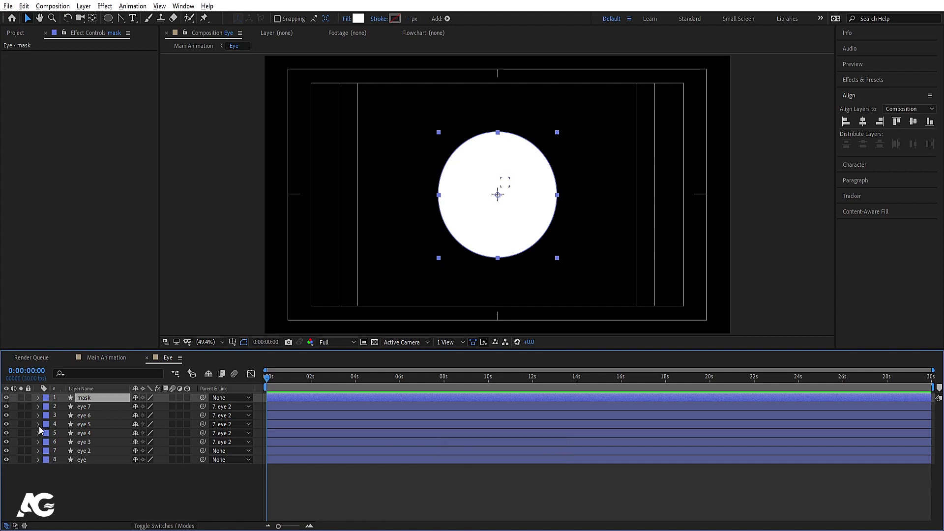
# - Pre-compose the iris and highlight layers into a Pupil composition and make it visible
pyautogui.click(91, 452)
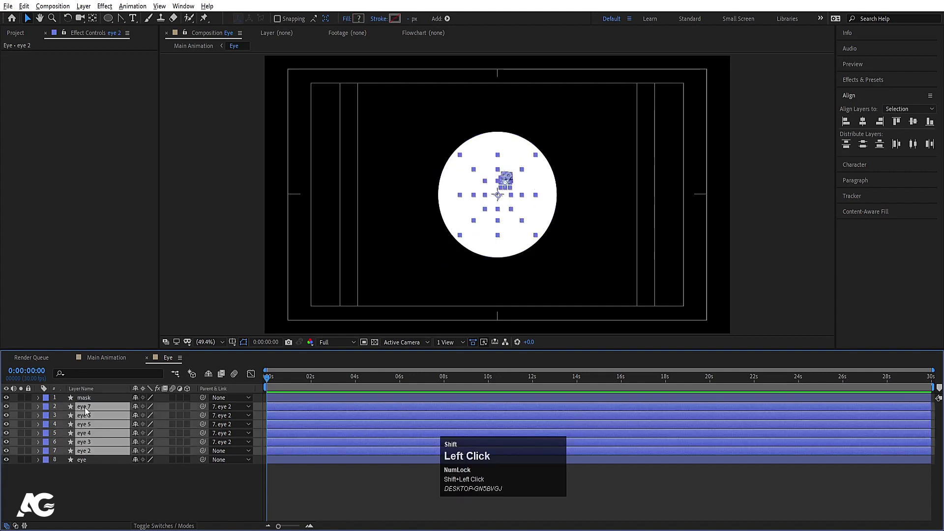
pyautogui.press('ctrl+shift+c')
pyautogui.write('up[i')
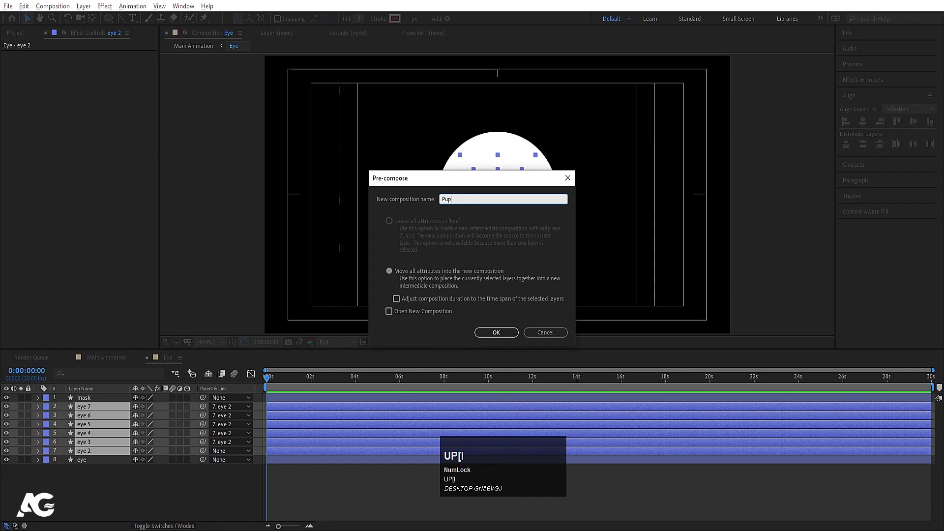
pyautogui.write('l')
pyautogui.press('Return')
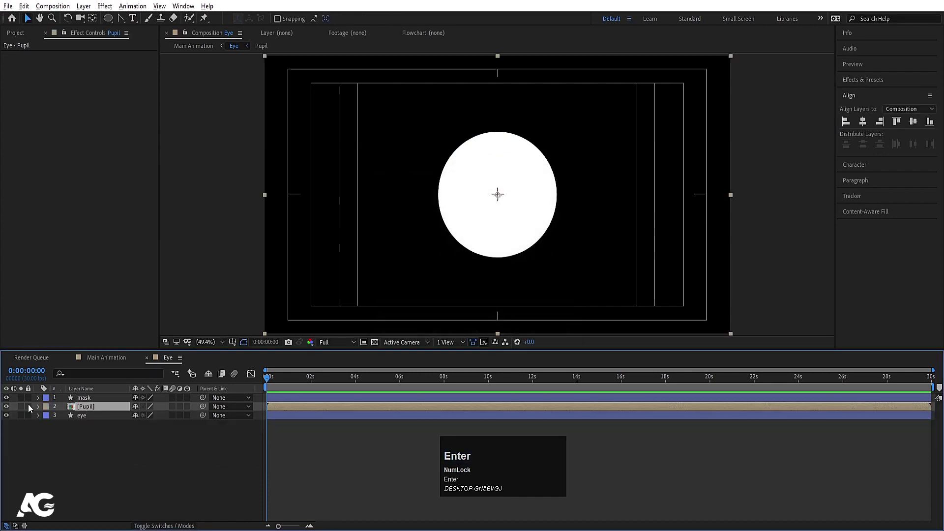
pyautogui.click(9, 400)
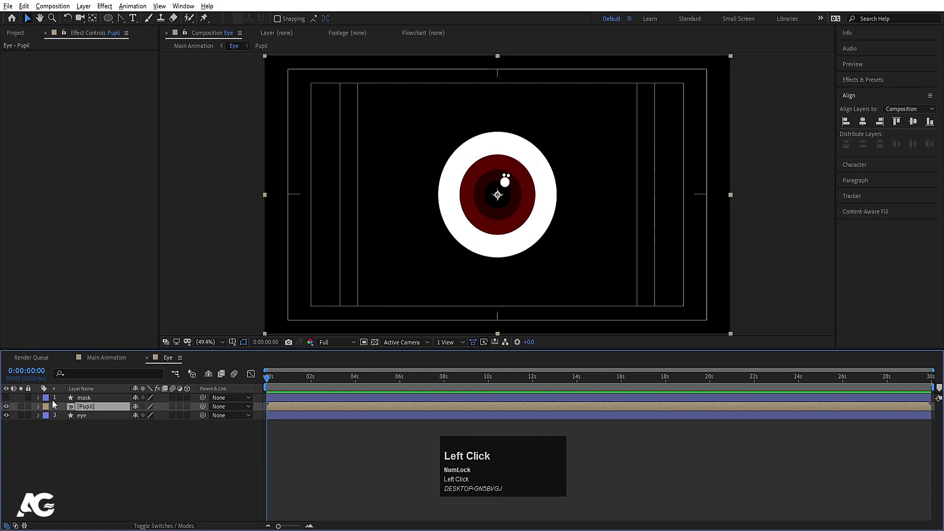
pyautogui.press('ctrl+z')
pyautogui.click(106, 437)
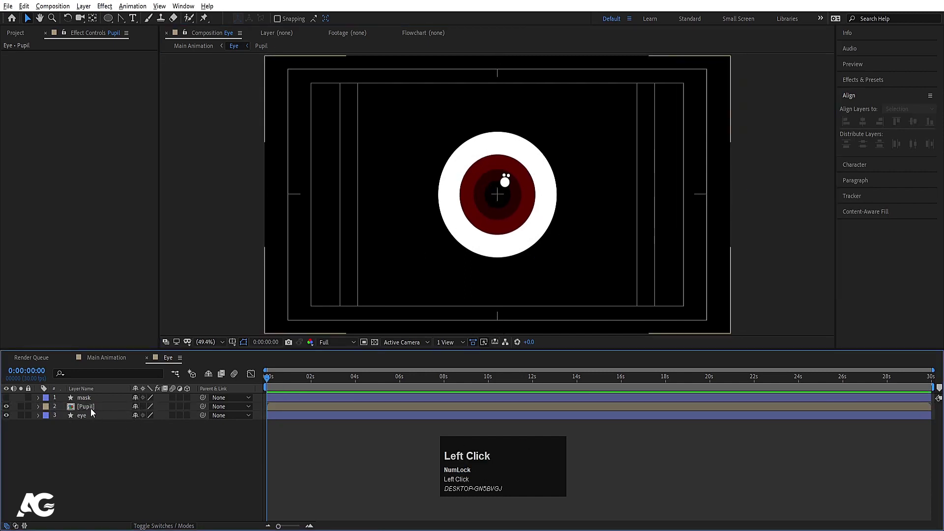
# - Parent the mask layer to the eye layer with Scale revealed
pyautogui.click(99, 423)
pyautogui.press('s')
pyautogui.moveTo(140, 426); pyautogui.dragTo(10, 400)
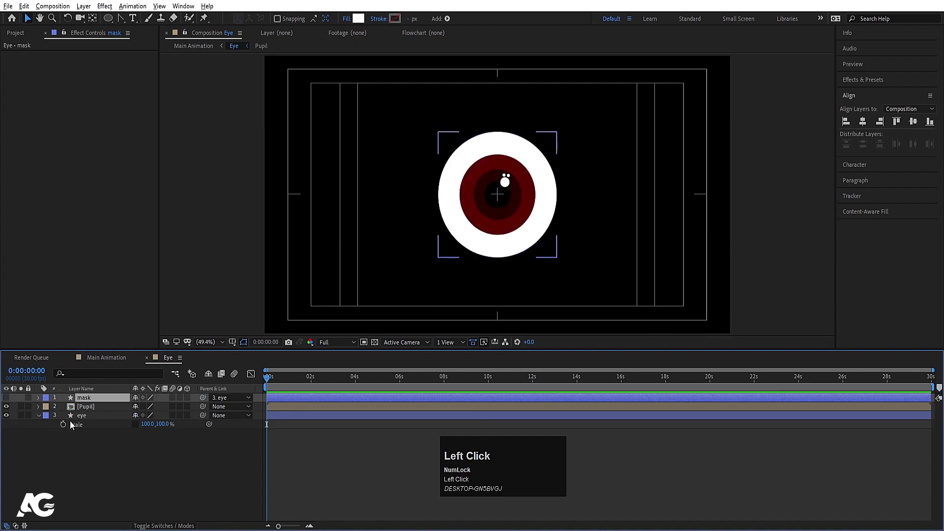
# - Zoom the timeline and add a Scale keyframe on the eye for the blink
pyautogui.press('=')
pyautogui.write('==')
pyautogui.click(327, 380)
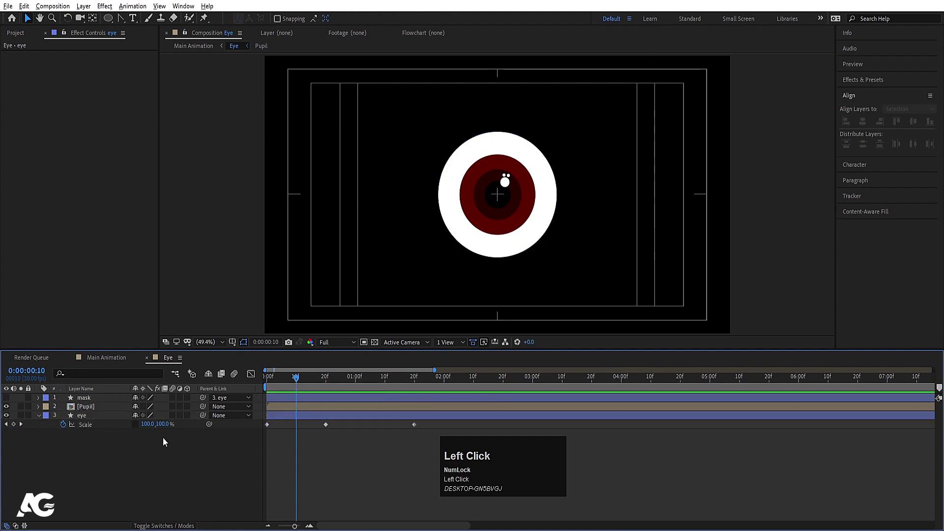
# - Add the mid Scale keyframe flattening the eye's height and Easy Ease the blink keyframes (F9)
pyautogui.press('Return')
pyautogui.press('j')
pyautogui.click(107, 431)
pyautogui.press('F9')
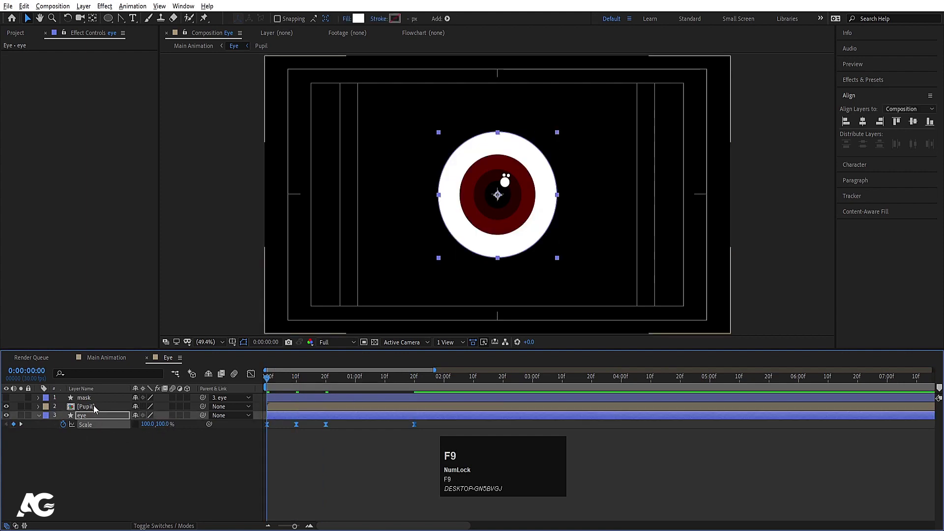
# - Set the Pupil layer's track matte to the eyeball's Alpha
pyautogui.click(98, 409)
pyautogui.press('F4')
pyautogui.click(188, 410)
# - Preview and scrub through the blink to check the eye closes into a slit
pyautogui.press('space')
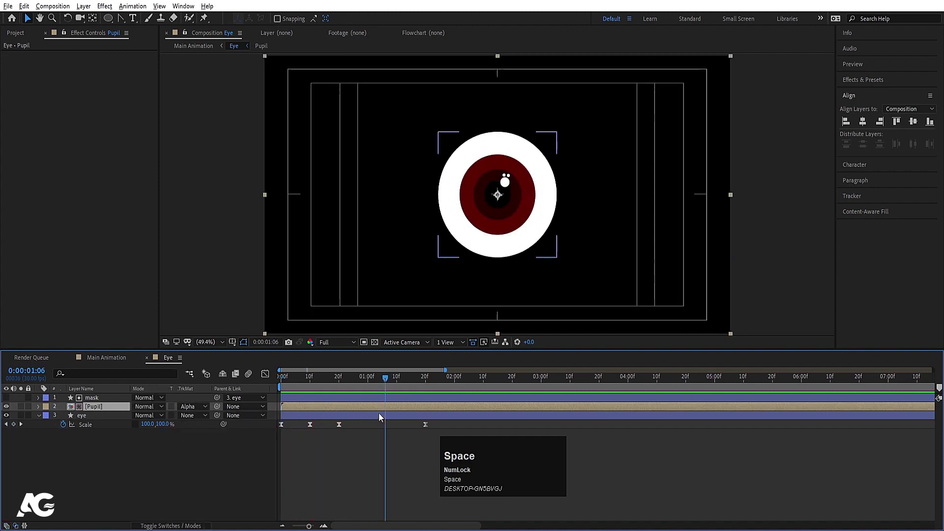
pyautogui.click(336, 380)
pyautogui.press('space')
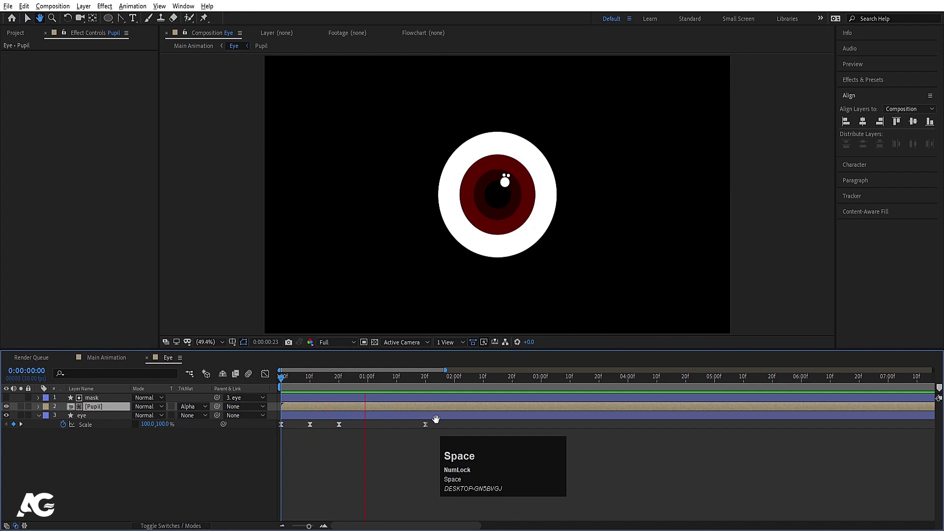
pyautogui.click(347, 390)
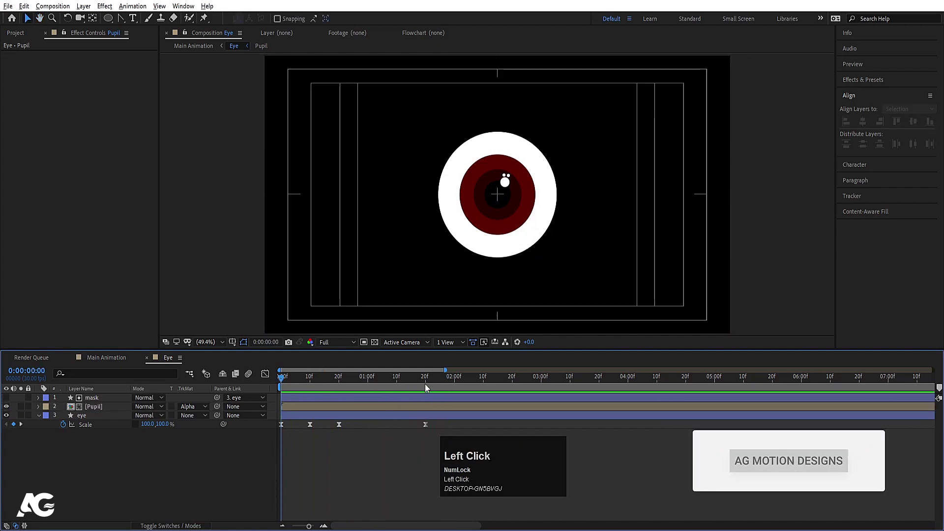
pyautogui.moveTo(427, 383); pyautogui.dragTo(255, 429)
pyautogui.press('ctrl+c')
pyautogui.press('ctrl+v')
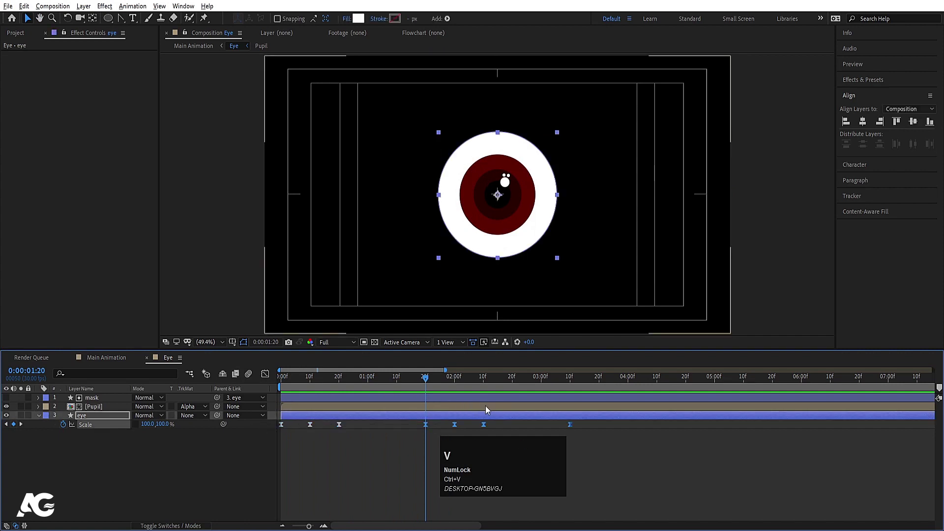
pyautogui.moveTo(590, 430); pyautogui.dragTo(545, 381)
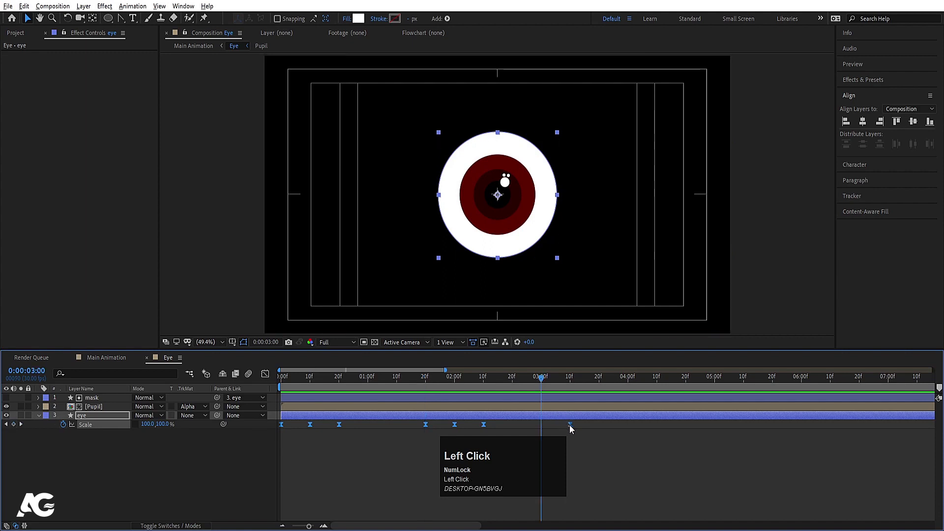
pyautogui.moveTo(574, 428); pyautogui.dragTo(381, 381)
pyautogui.press('space')
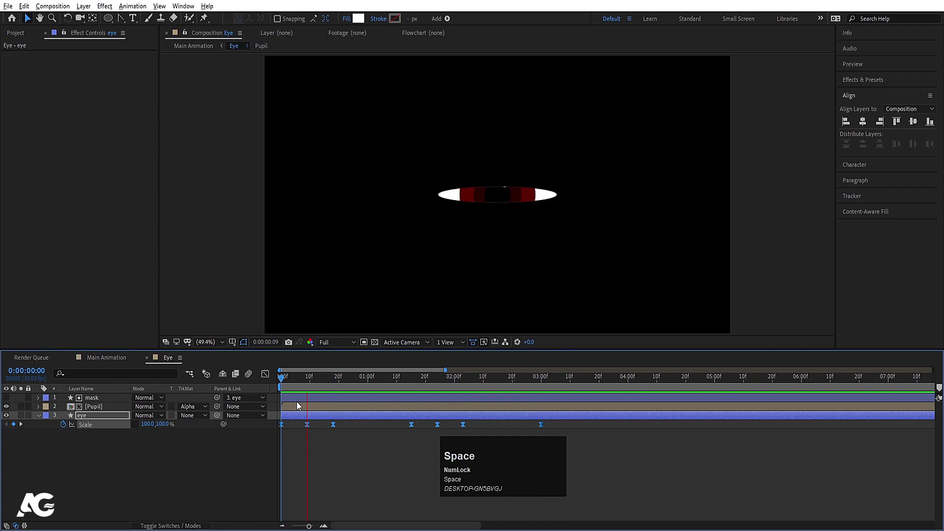
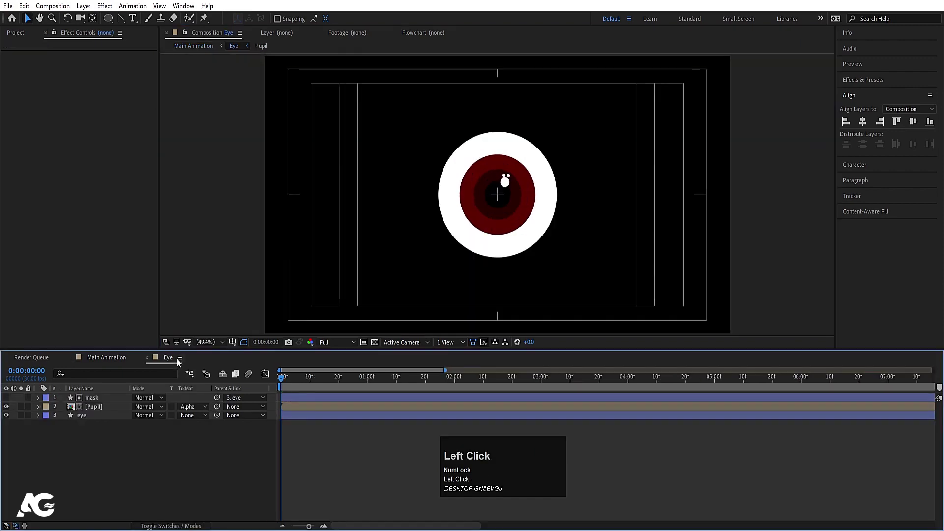
# - Inside the Pupil composition, recolour eye 3's fill to a brighter red
pyautogui.click(107, 411)
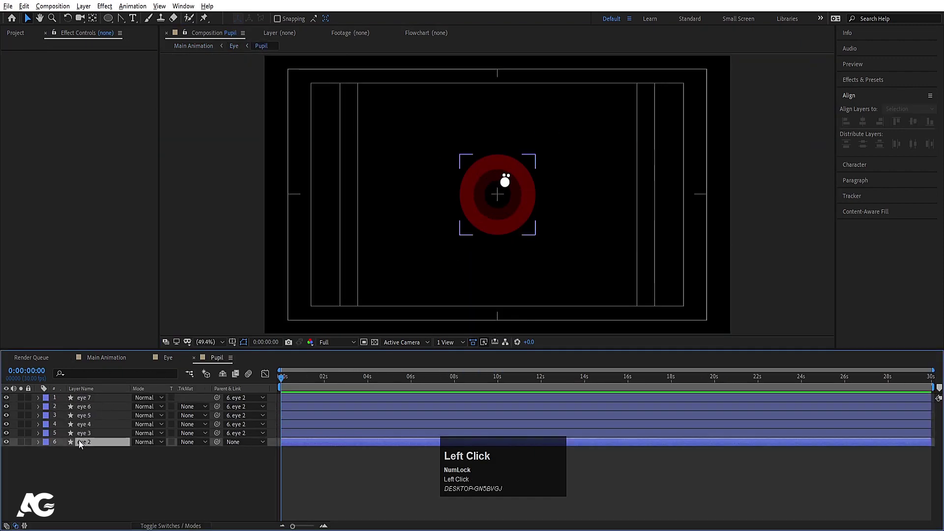
pyautogui.moveTo(302, 106); pyautogui.dragTo(155, 327)
pyautogui.press('Return')
pyautogui.click(96, 436)
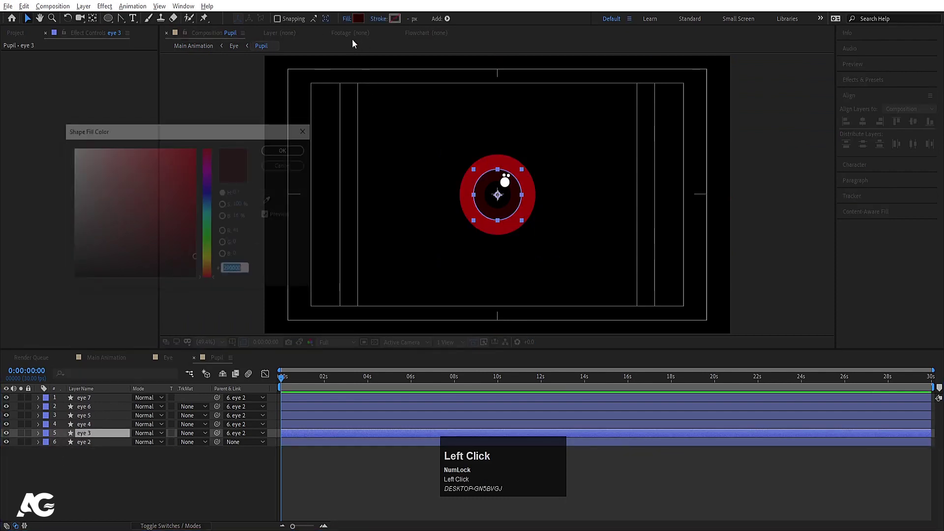
pyautogui.press('Return')
pyautogui.click(111, 363)
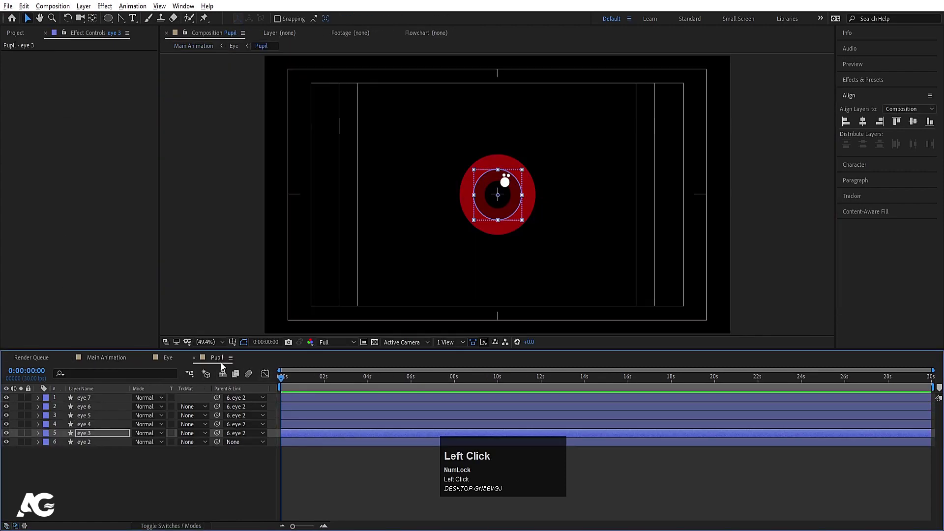
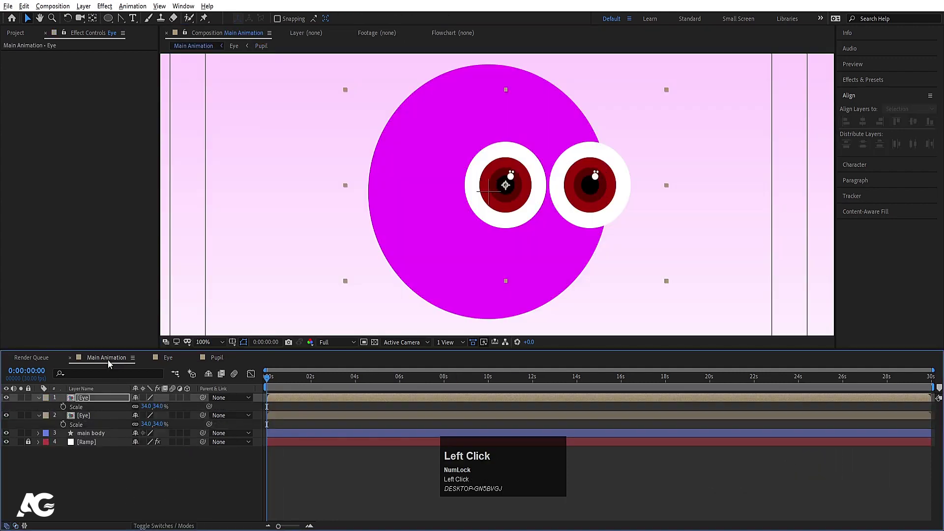
# - Zoom the viewer out, deselect the layers and collapse their properties before drawing the mouth
pyautogui.scroll(-3)
pyautogui.click(104, 485)
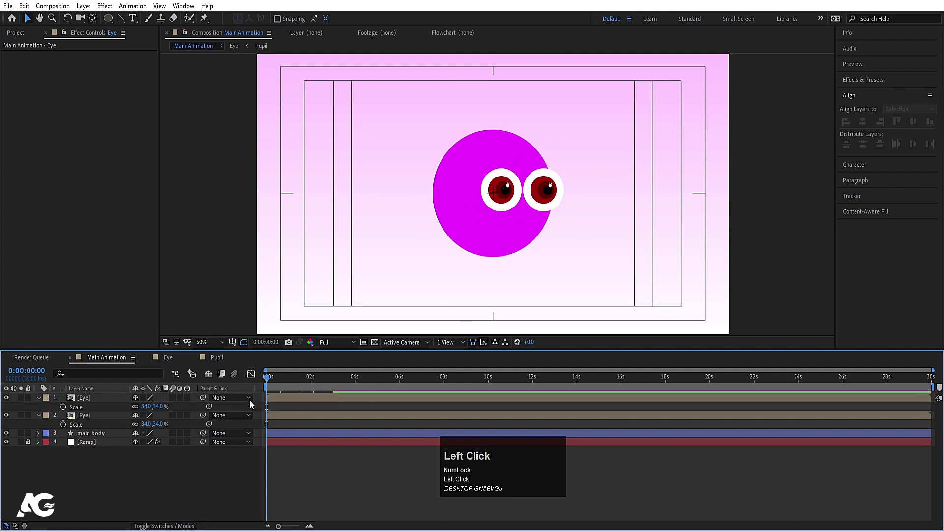
pyautogui.click(153, 498)
pyautogui.press('u')
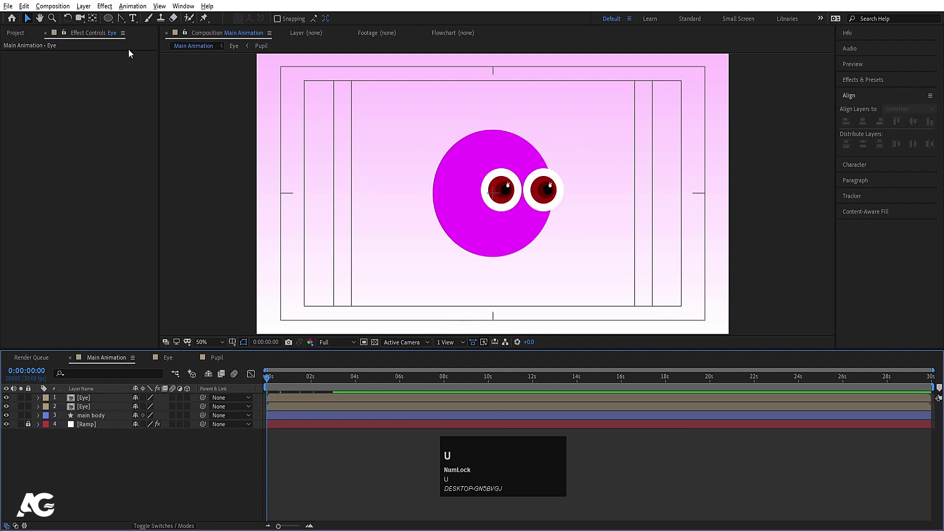
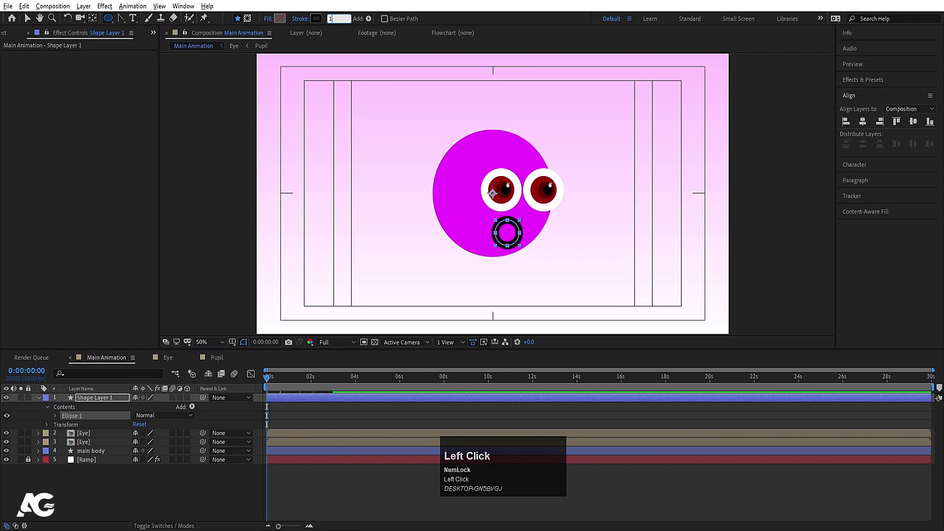
# - Give the circle a 10 px stroke, trim it to an arc with Trim Paths and rotate it 90° into a smile
pyautogui.press('Return')
pyautogui.click(193, 407)
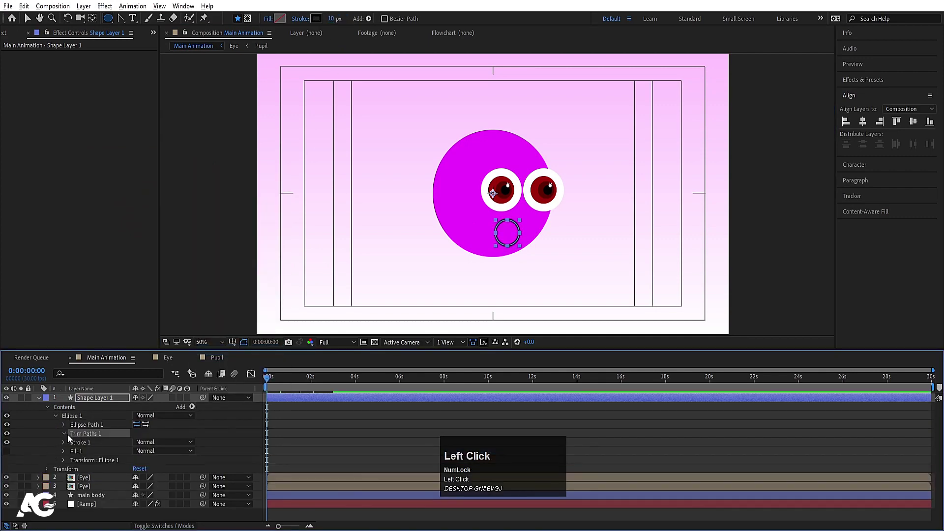
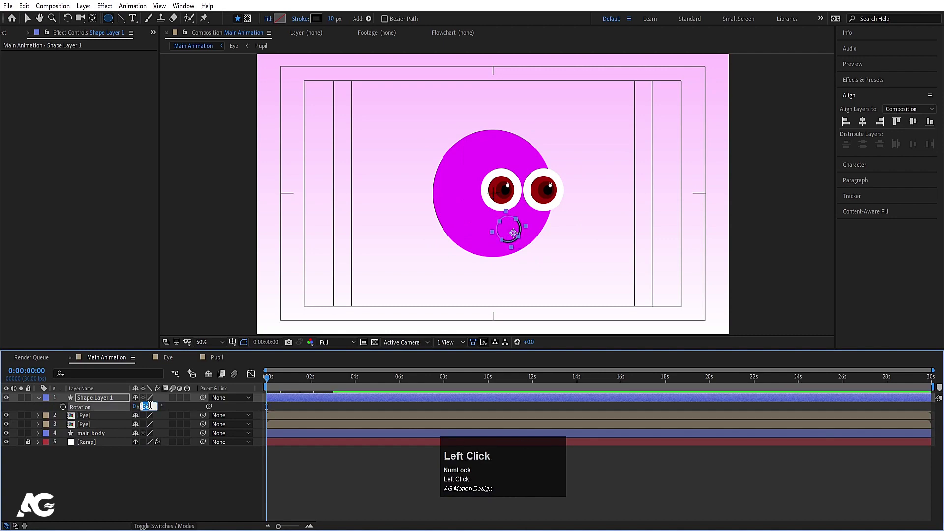
pyautogui.press('Return')
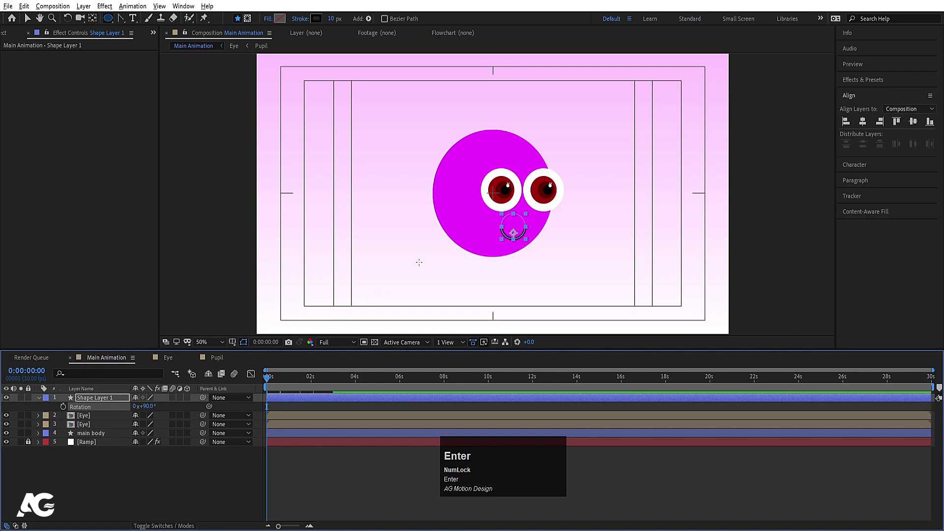
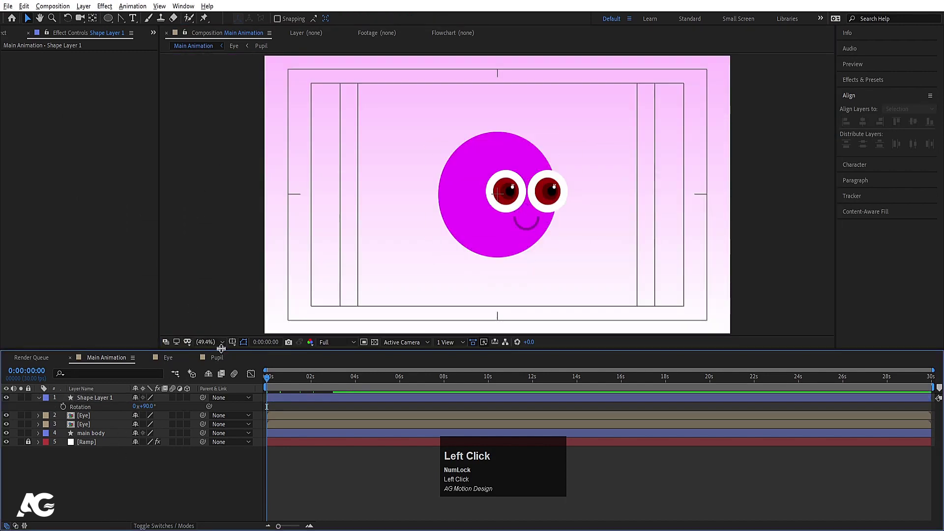
pyautogui.press('Left')
# - Parent the mouth and both eyes to the main body and add a Bevel and Emboss layer style to the body
pyautogui.click(92, 430)
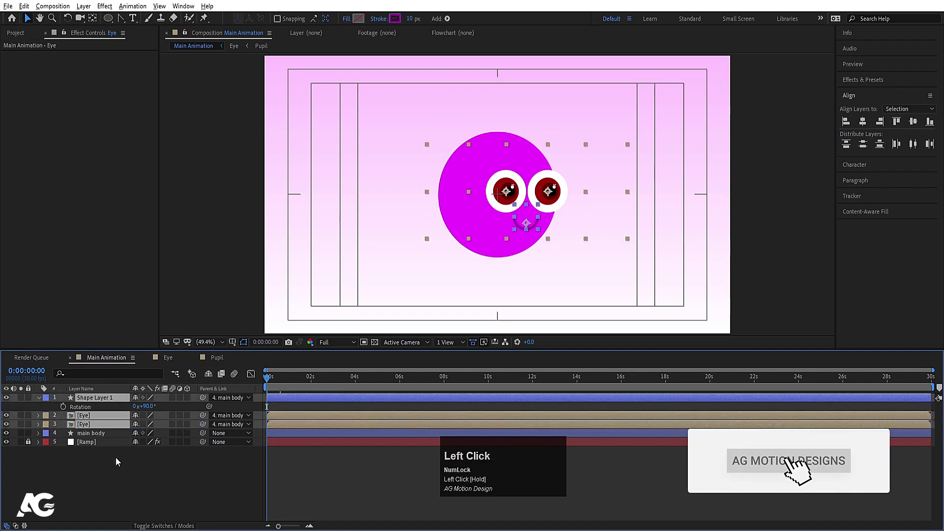
pyautogui.press('y')
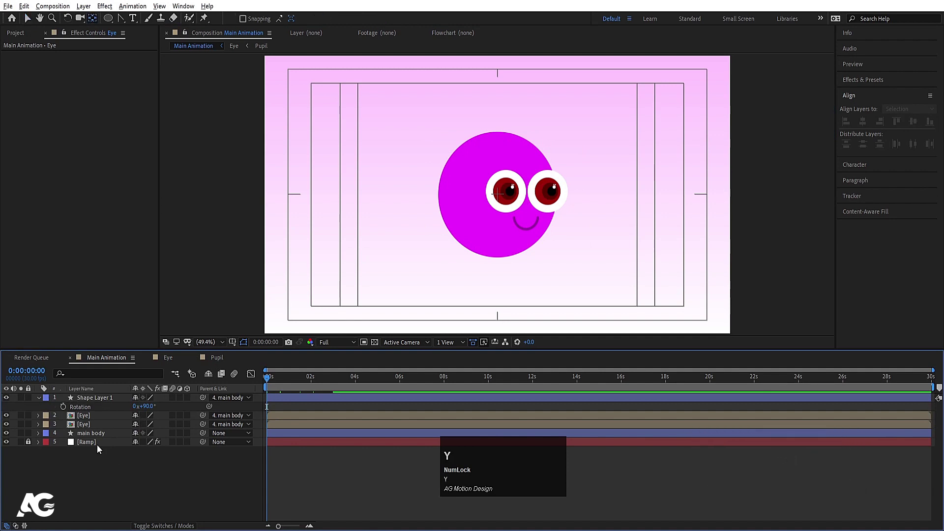
pyautogui.click(84, 436)
pyautogui.rightClick(87, 437)
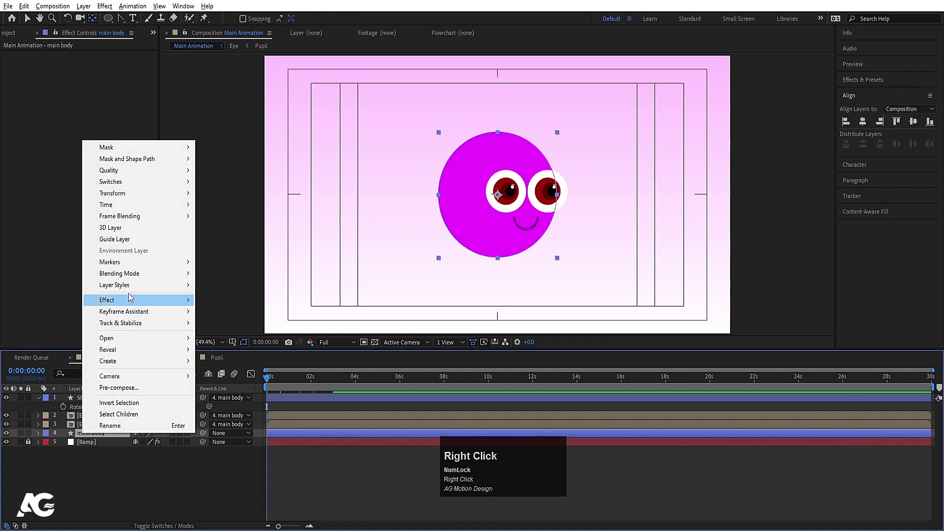
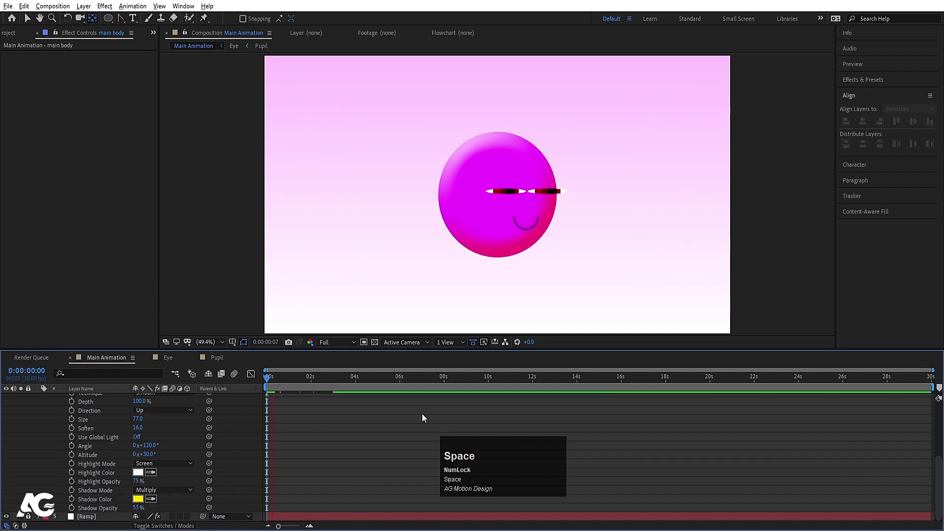
# - Copy the body's layer style and paste it onto all layers in the Pupil composition
pyautogui.scroll(3)
pyautogui.click(88, 459)
pyautogui.press('ctrl+c')
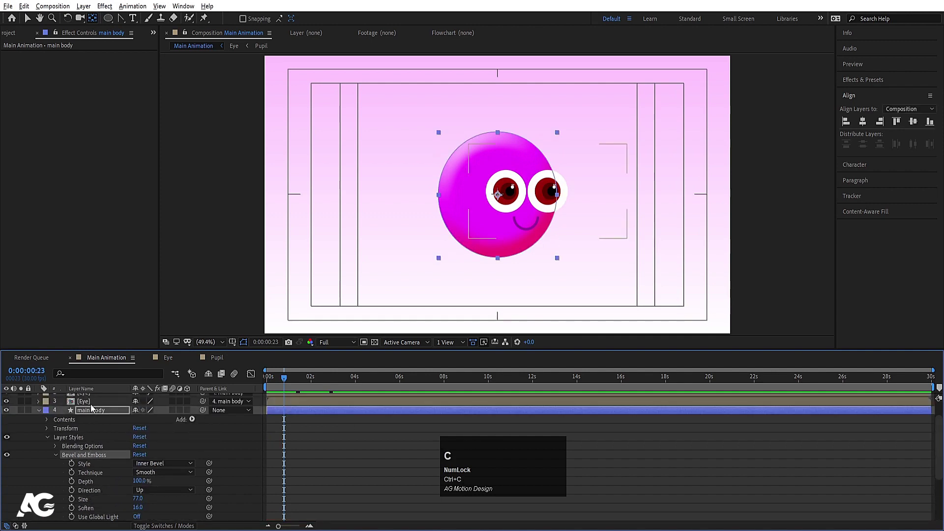
pyautogui.click(92, 407)
pyautogui.press('ctrl+a')
pyautogui.press('ctrl+v')
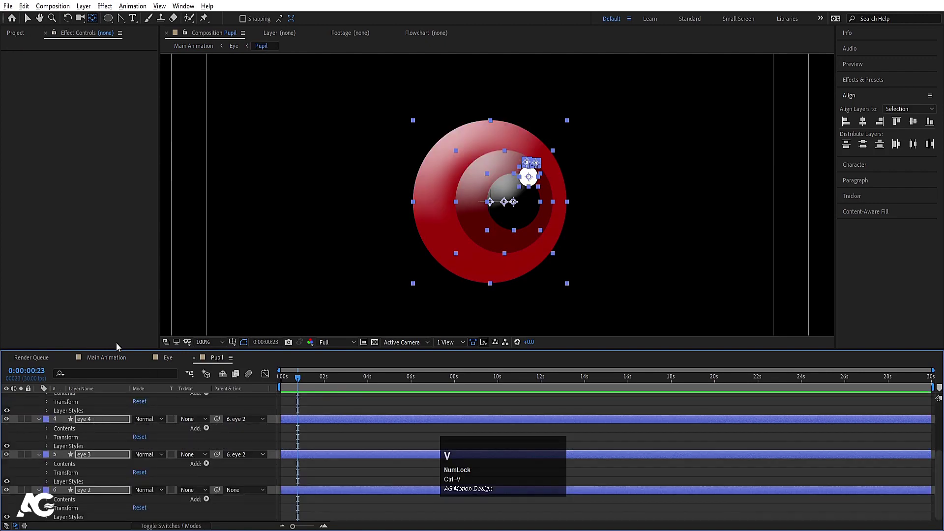
# - Return to the Main Animation composition with every layer folded up
pyautogui.click(113, 358)
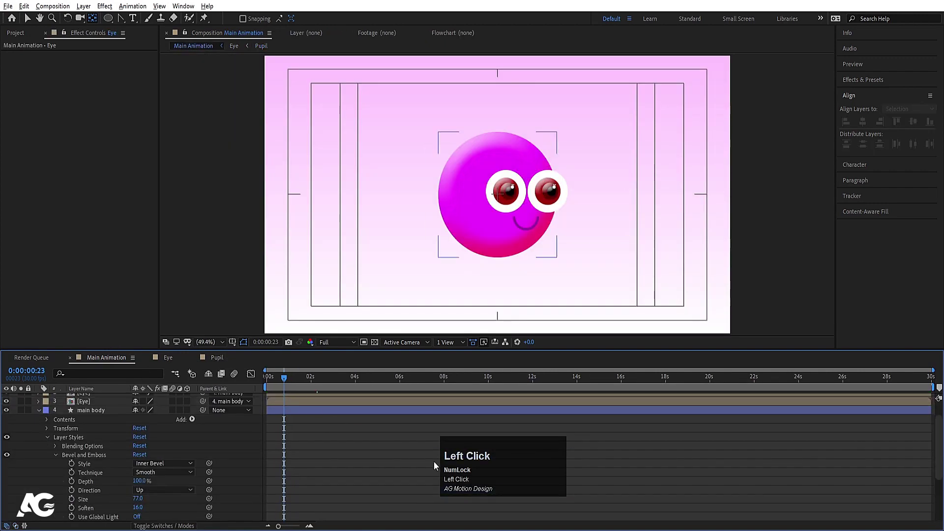
pyautogui.press('ctrl+z')
pyautogui.click(392, 459)
pyautogui.press('ctrl+v')
pyautogui.scroll(3)
pyautogui.click(91, 420)
pyautogui.press('ctrl+v')
# - Set the stroke colour to dark red and show only the first half of the timeline
pyautogui.click(273, 405)
pyautogui.press('u')
pyautogui.press('ctrl+z')
pyautogui.moveTo(134, 475); pyautogui.dragTo(114, 20)
pyautogui.moveTo(114, 21); pyautogui.dragTo(289, 153)
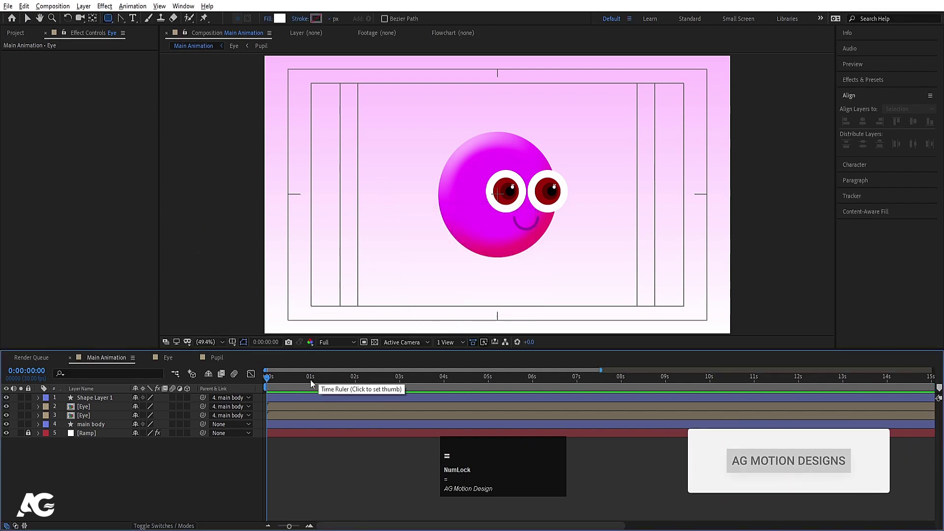
# - Draw a dark red rounded-rectangle pill below the body as Shape Layer 2, the first leg
pyautogui.press('space')
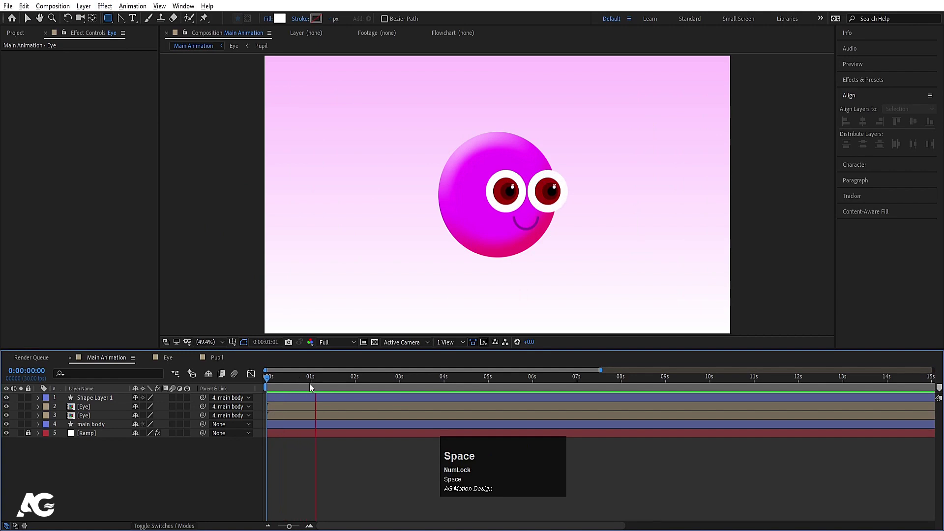
pyautogui.moveTo(298, 380); pyautogui.dragTo(286, 20)
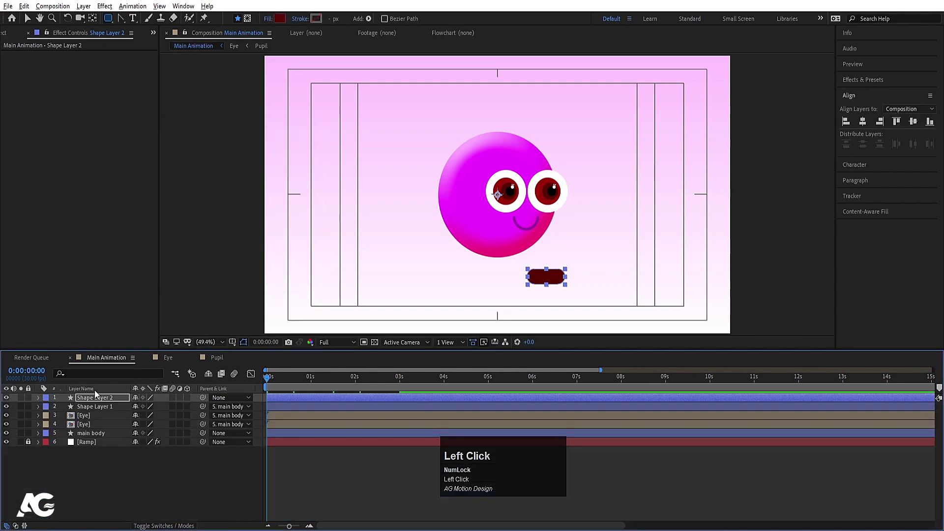
# - Center the pill's anchor point and keyframe its X Position sliding left from 1110 to 757 over one second
pyautogui.press('ctrl+alt+Home')
pyautogui.press('v')
pyautogui.scroll(3)
pyautogui.click(556, 268)
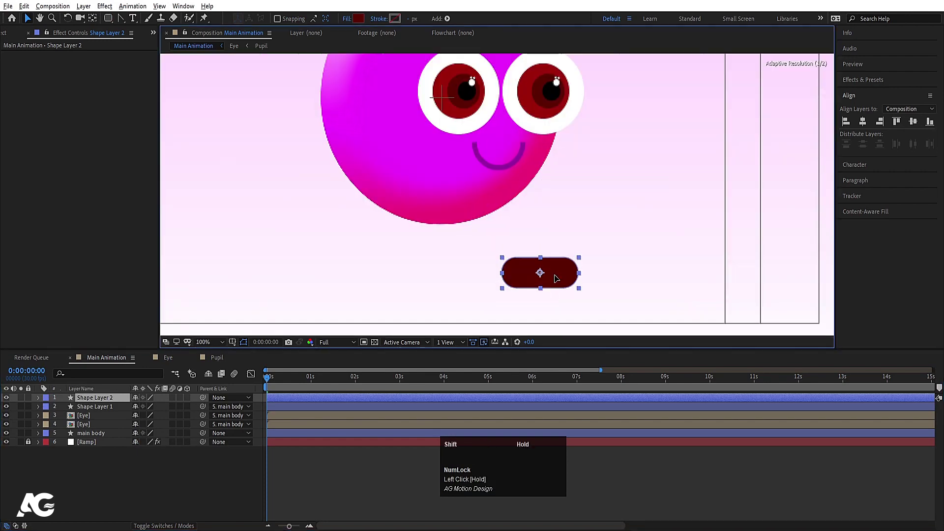
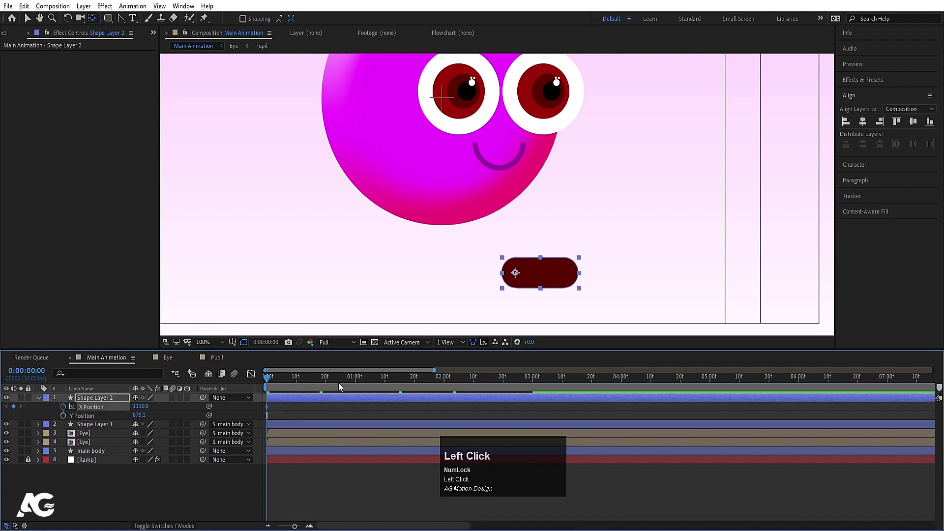
pyautogui.press('v')
pyautogui.moveTo(553, 281); pyautogui.dragTo(449, 377)
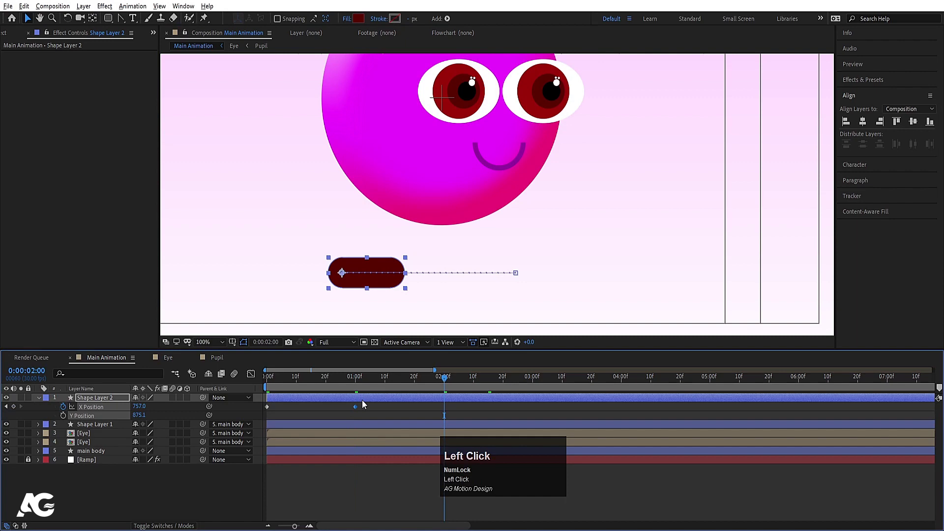
# - Return to the start of the timeline and enable keyframing on the leg's Y Position
pyautogui.press('ctrl+c')
pyautogui.press('ctrl+v')
pyautogui.click(346, 381)
pyautogui.press('space')
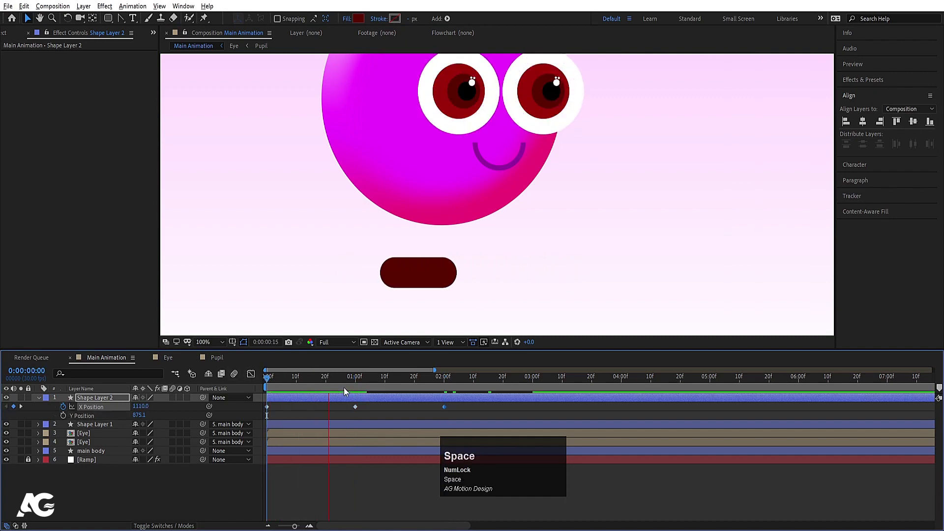
pyautogui.click(209, 386)
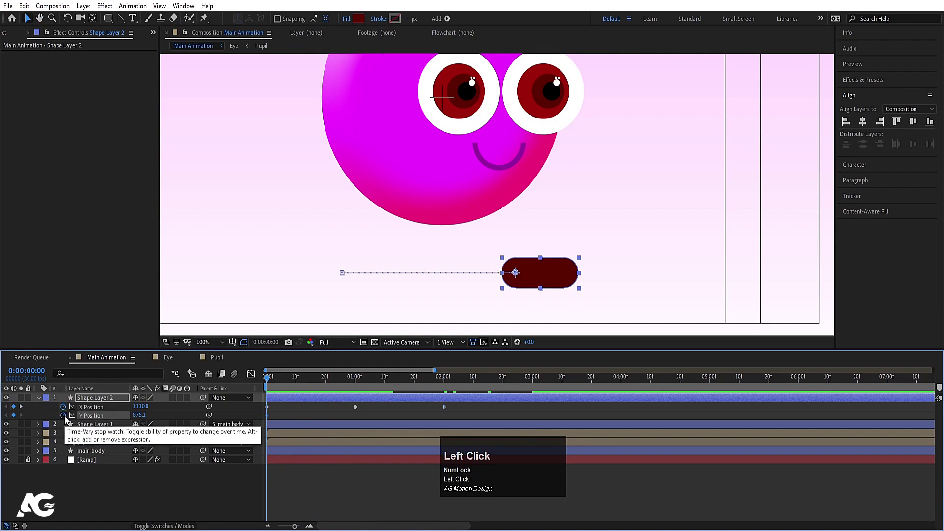
# - Lift the leg mid-step into an arch with Y Position keyframes and Easy Ease them
pyautogui.press('k')
pyautogui.click(19, 419)
pyautogui.press('k')
pyautogui.moveTo(19, 420); pyautogui.dragTo(365, 428)
pyautogui.write('hj')
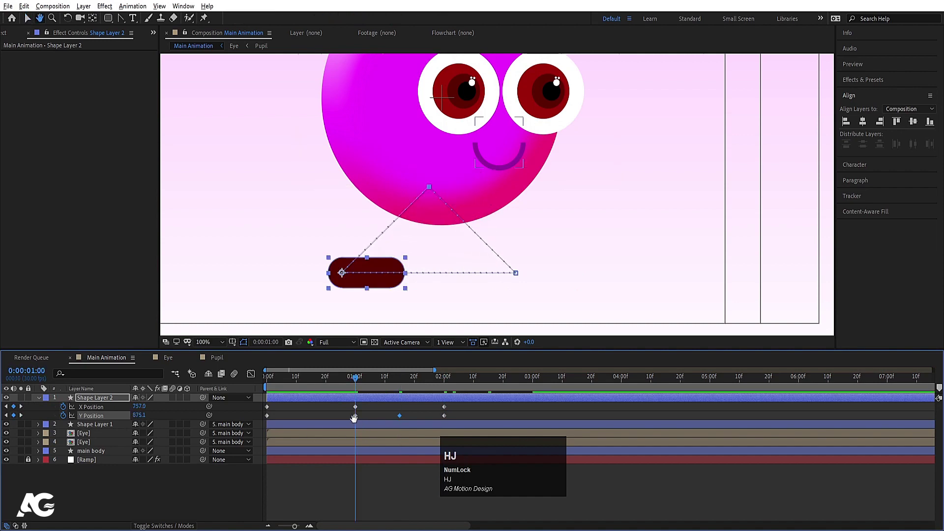
pyautogui.write('v')
pyautogui.click(353, 420)
pyautogui.press('F9')
# - Smooth the Y speed curve in the Graph Editor, return to keyframe view and reveal Rotation
pyautogui.click(254, 379)
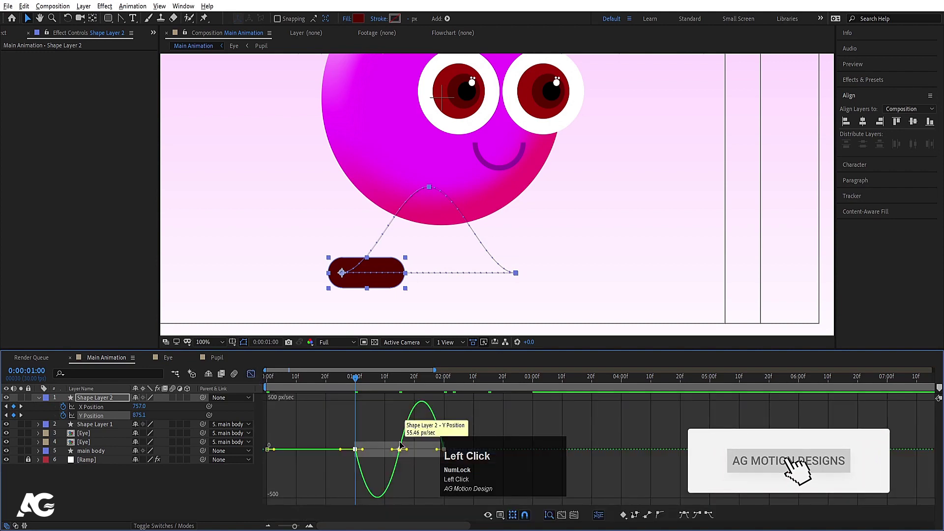
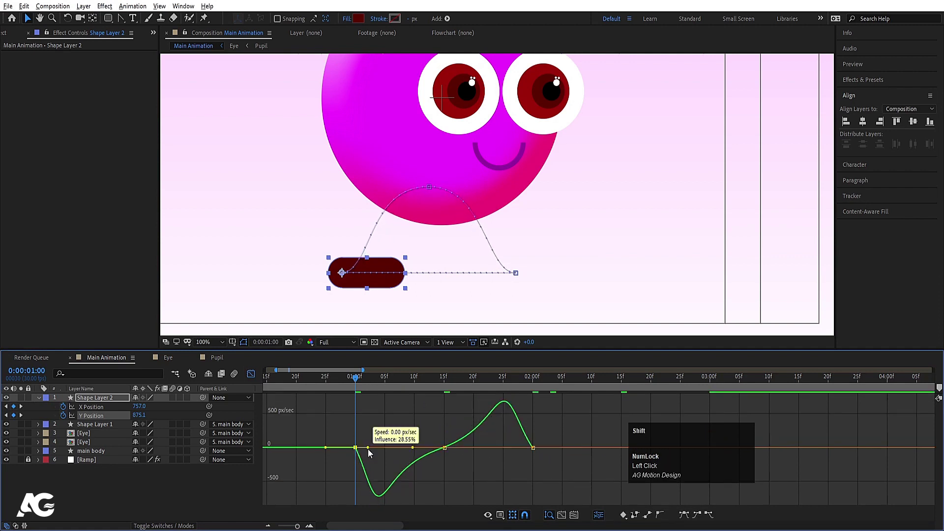
pyautogui.press('shift+-')
pyautogui.press('shift+Num_Lock')
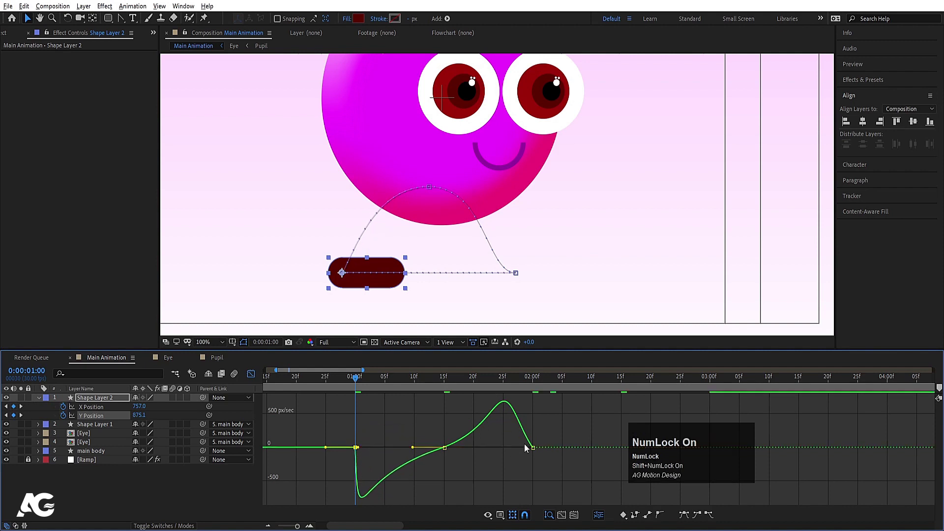
pyautogui.moveTo(548, 440); pyautogui.dragTo(522, 454)
pyautogui.press('space')
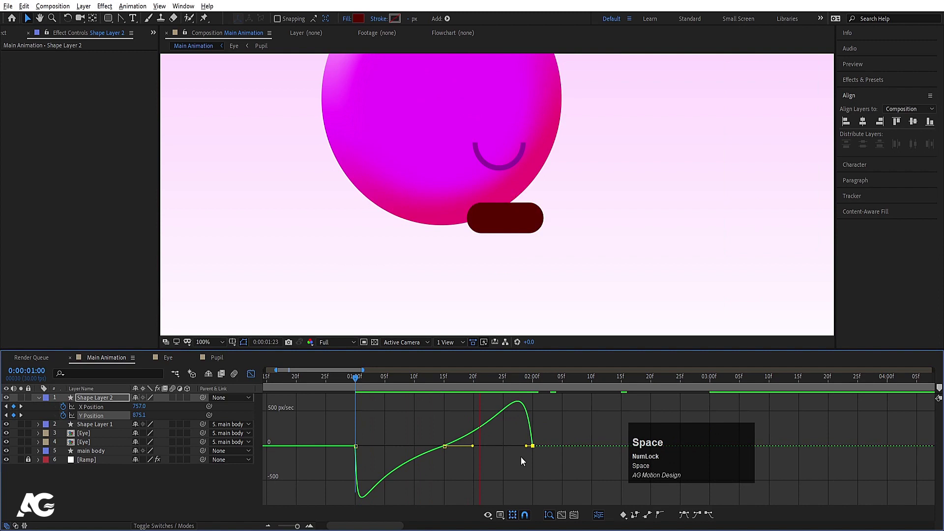
pyautogui.click(247, 371)
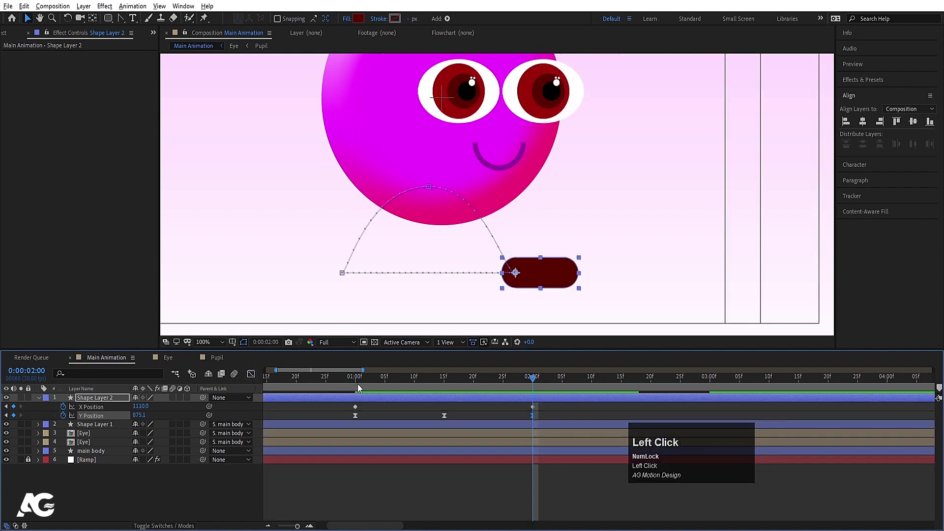
pyautogui.press('r')
pyautogui.click(65, 412)
# - Keyframe the leg's Rotation so it tilts mid-swing and lands back flat across the step
pyautogui.press('u')
pyautogui.moveTo(359, 385); pyautogui.dragTo(170, 422)
pyautogui.press('k')
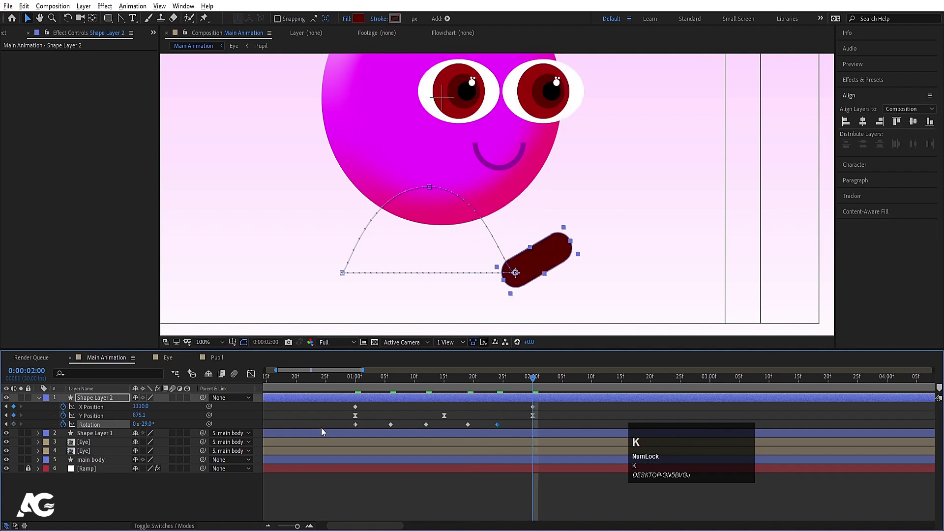
pyautogui.click(360, 426)
pyautogui.press('ctrl+c')
pyautogui.press('ctrl+v')
pyautogui.click(357, 389)
pyautogui.press('space')
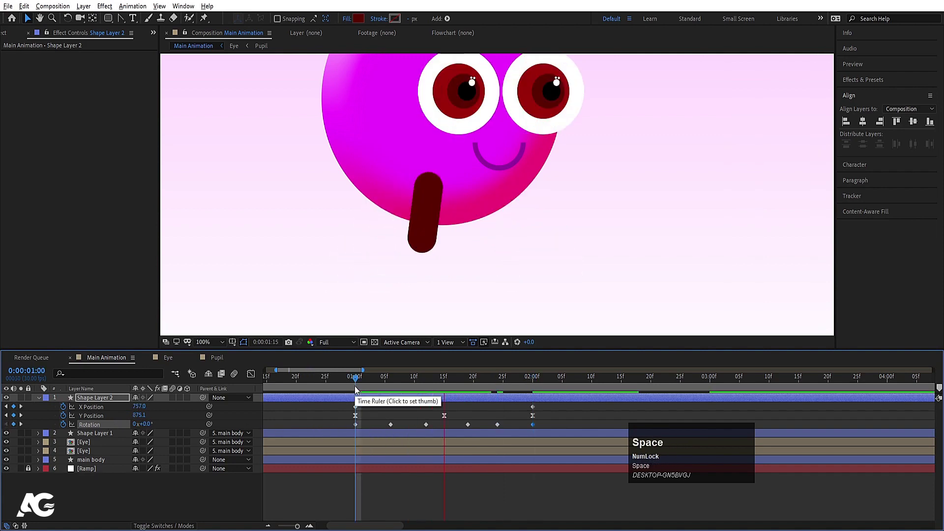
pyautogui.moveTo(344, 427); pyautogui.dragTo(550, 431)
# - Ease the rotation keys, enter the negative tilt angle (about -29°) and preview the swinging leg
pyautogui.press('F9')
pyautogui.press('-')
pyautogui.write('--')
pyautogui.click(300, 386)
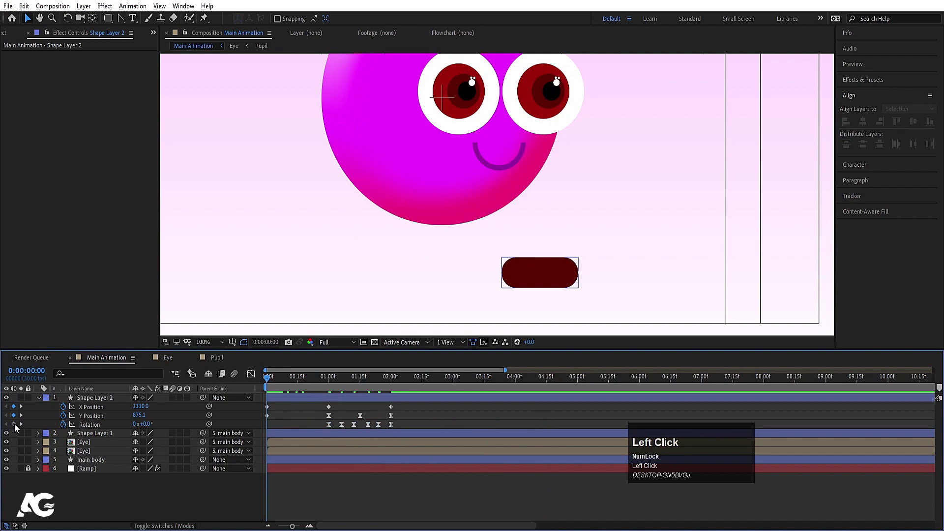
pyautogui.press('space')
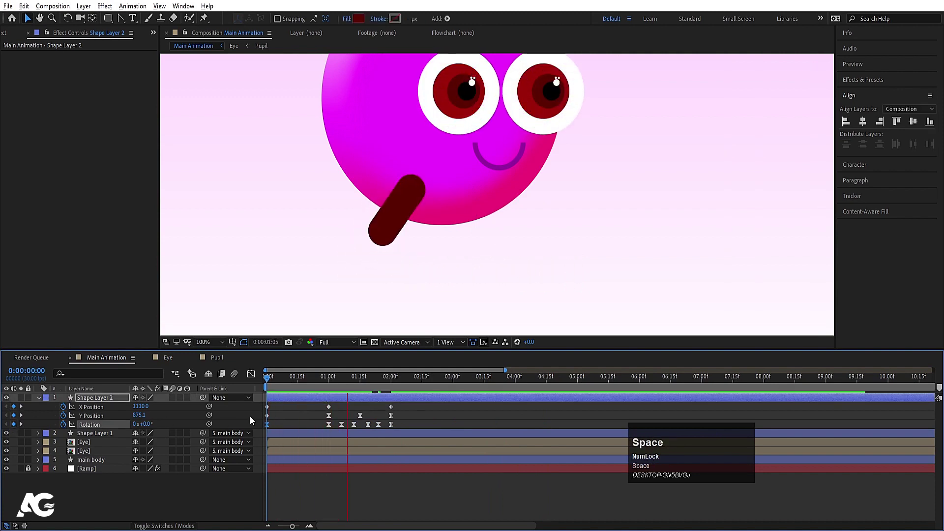
pyautogui.press('space')
pyautogui.click(179, 401)
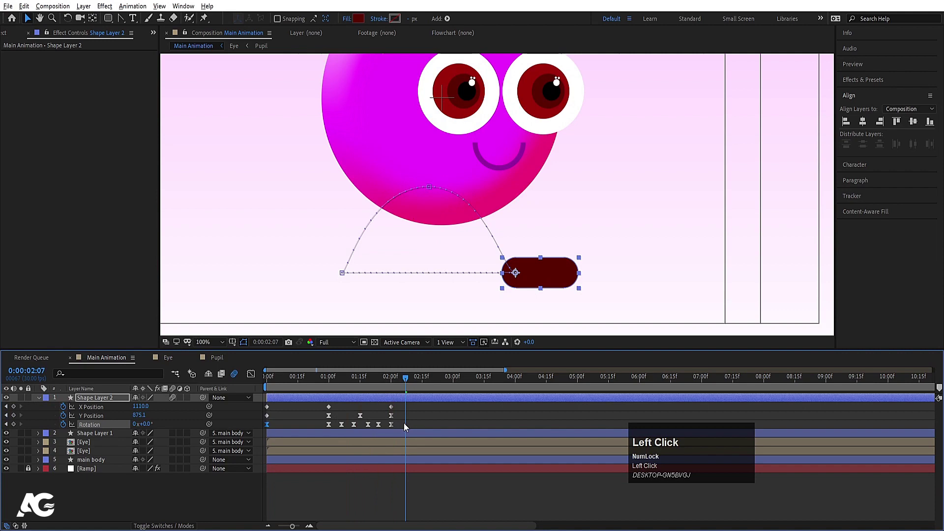
# - Give the leg's Rotation a loopOut() expression and copy that expression text
pyautogui.click(293, 412)
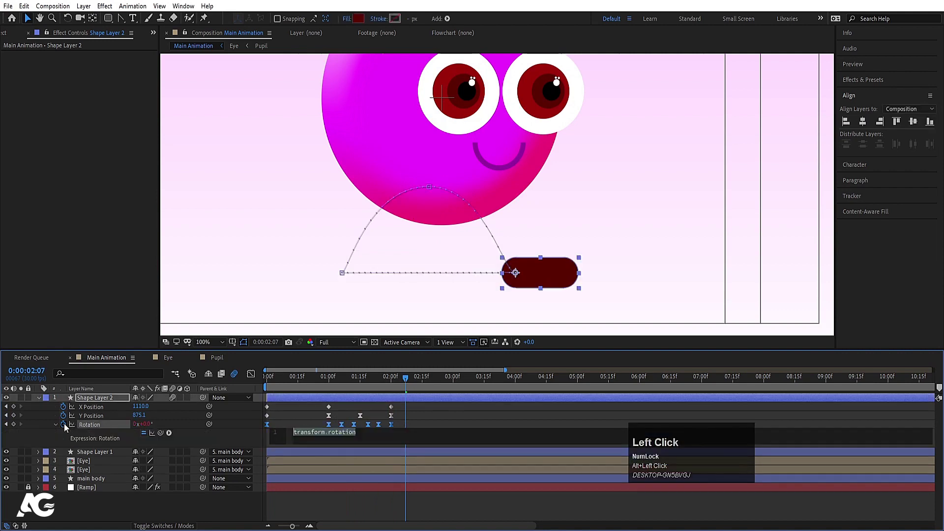
pyautogui.write('loopLOOP')
pyautogui.press('Down')
pyautogui.press('Return')
pyautogui.press('ctrl+a')
pyautogui.press('ctrl+c')
# - Paste loopOut() onto the leg's X and Y Position expressions and scrub to check the loop
pyautogui.click(65, 421)
pyautogui.press('ctrl+v')
pyautogui.click(66, 412)
pyautogui.press('ctrl+v')
pyautogui.moveTo(293, 411); pyautogui.dragTo(330, 378)
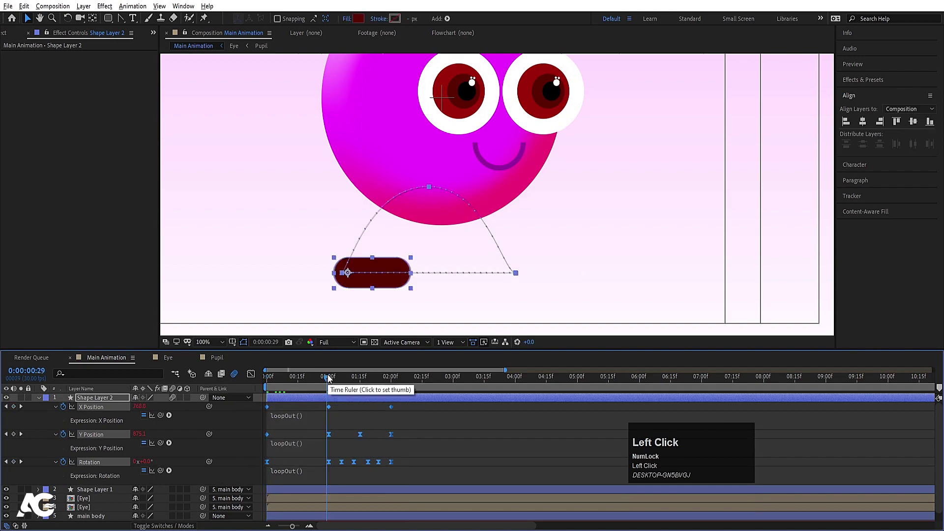
pyautogui.press('=')
pyautogui.moveTo(333, 381); pyautogui.dragTo(204, 342)
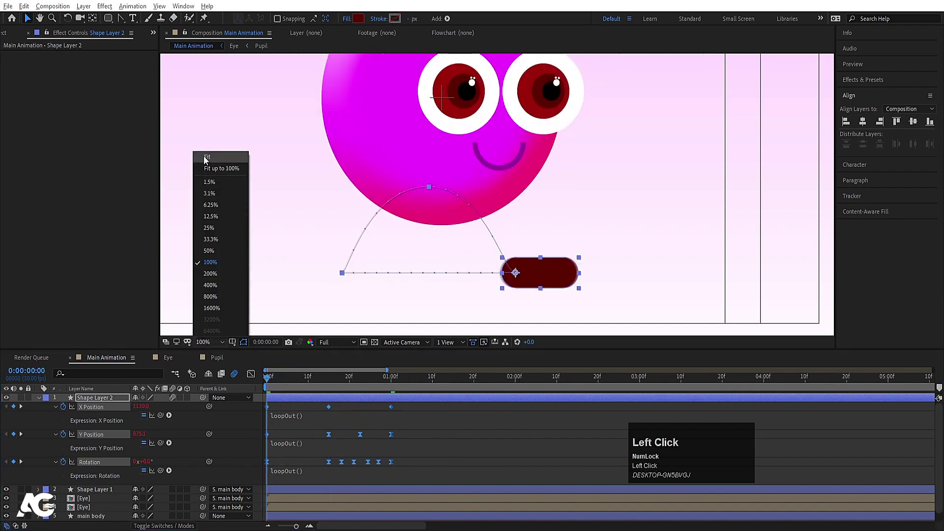
# - Duplicate the leg layer as Shape Layer 3 and move the copy sideways so the character has two legs
pyautogui.press('space')
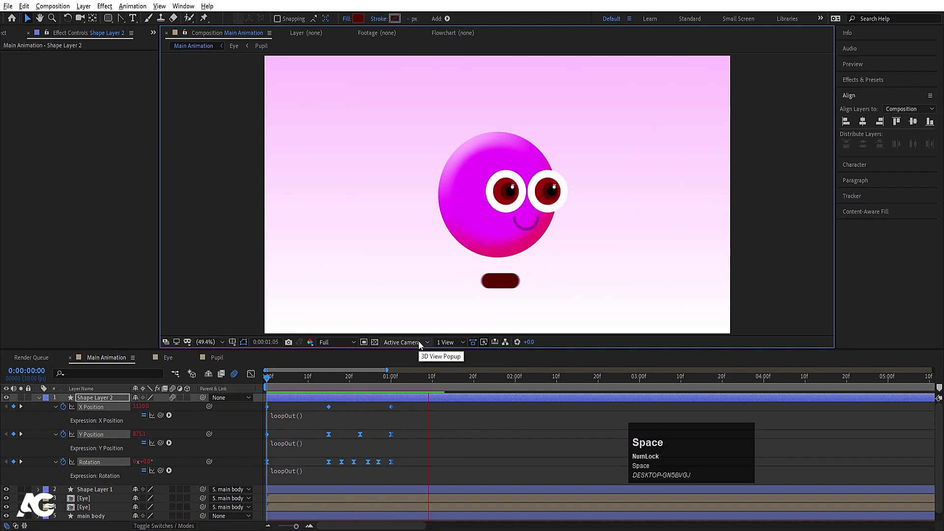
pyautogui.press('space')
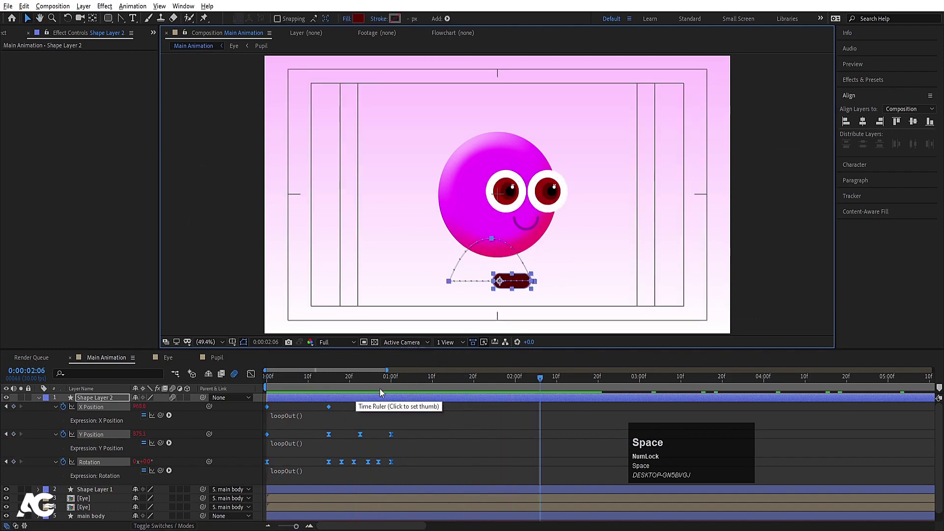
pyautogui.click(359, 386)
pyautogui.press('ctrl+d')
pyautogui.press('u')
pyautogui.moveTo(378, 400); pyautogui.dragTo(312, 406)
pyautogui.press('u')
pyautogui.click(83, 400)
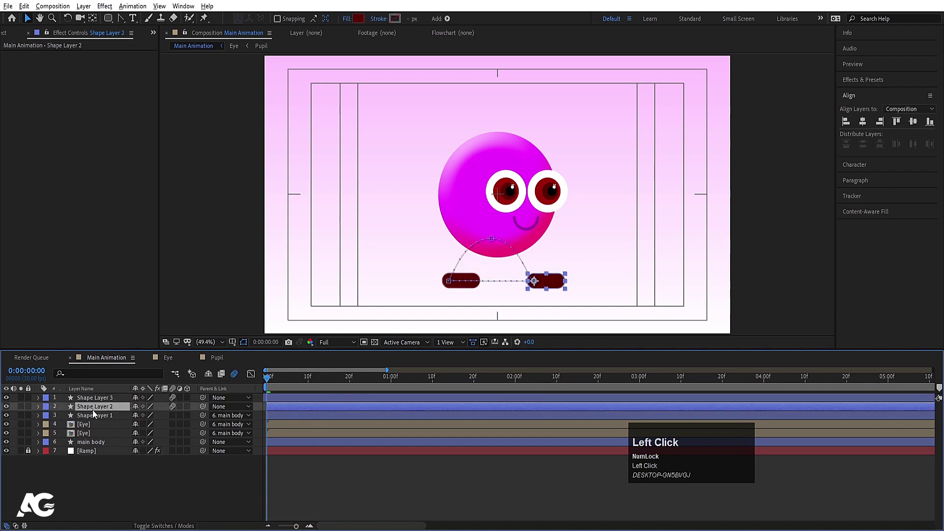
# - Preview the walk, then move Shape Layer 2 below the main body layer so that leg passes behind
pyautogui.press('space')
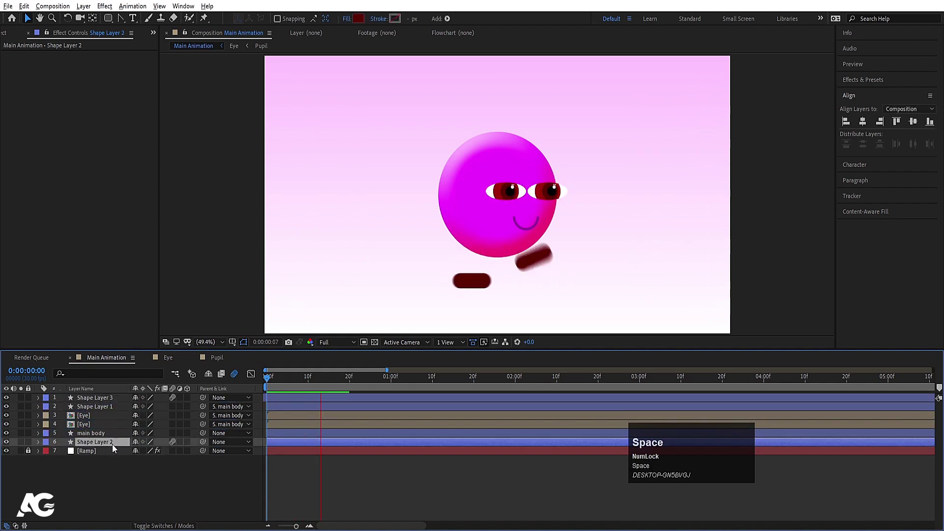
pyautogui.press('space')
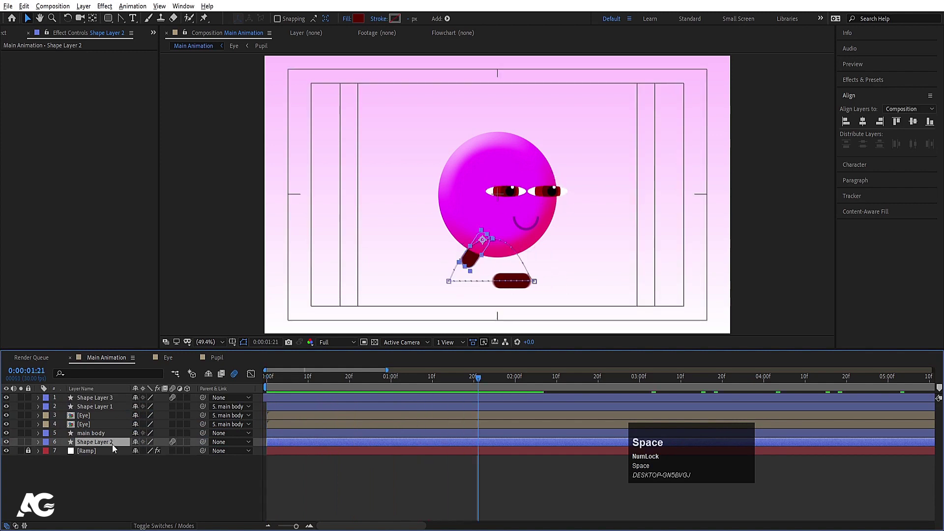
pyautogui.moveTo(273, 382); pyautogui.dragTo(99, 434)
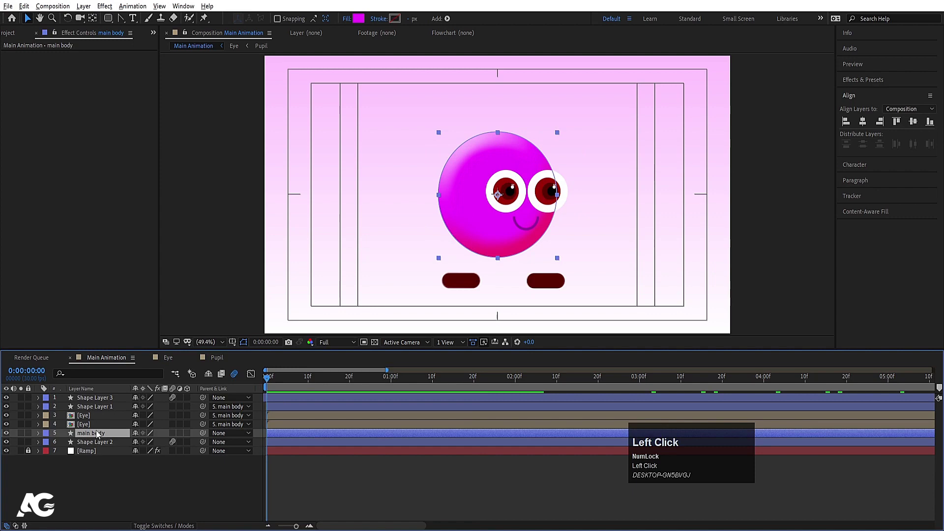
# - Keyframe the main body's Position at frame 0 and move the time to frame 15
pyautogui.press('p')
pyautogui.click(66, 448)
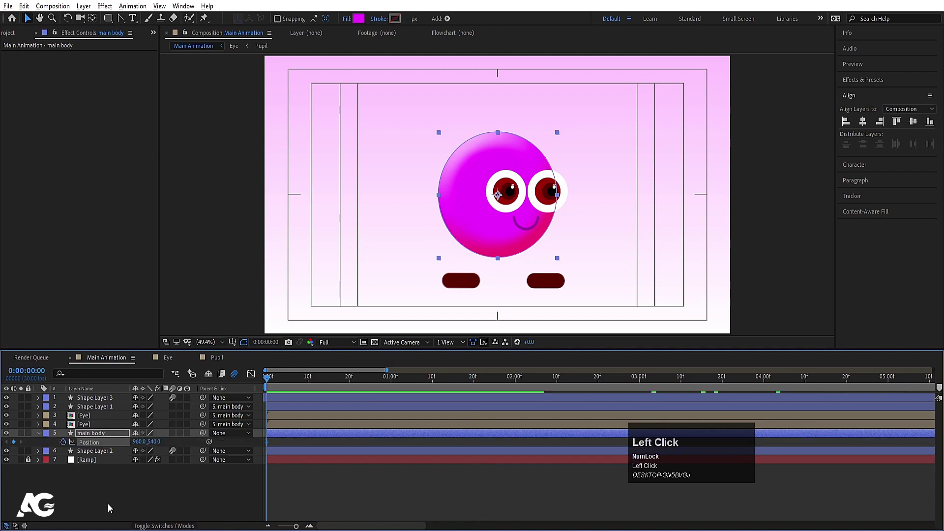
pyautogui.press('u')
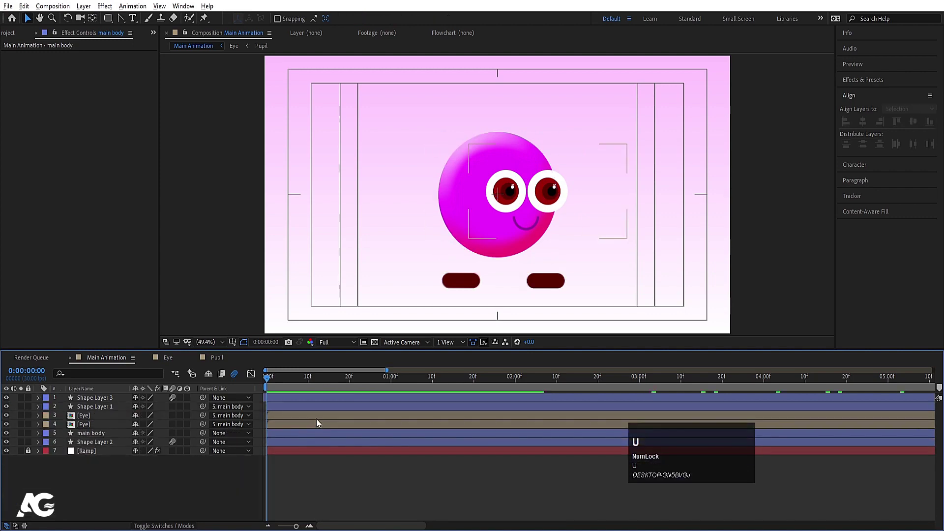
pyautogui.moveTo(383, 380); pyautogui.dragTo(101, 436)
pyautogui.press('u')
pyautogui.moveTo(16, 444); pyautogui.dragTo(332, 379)
pyautogui.press('u')
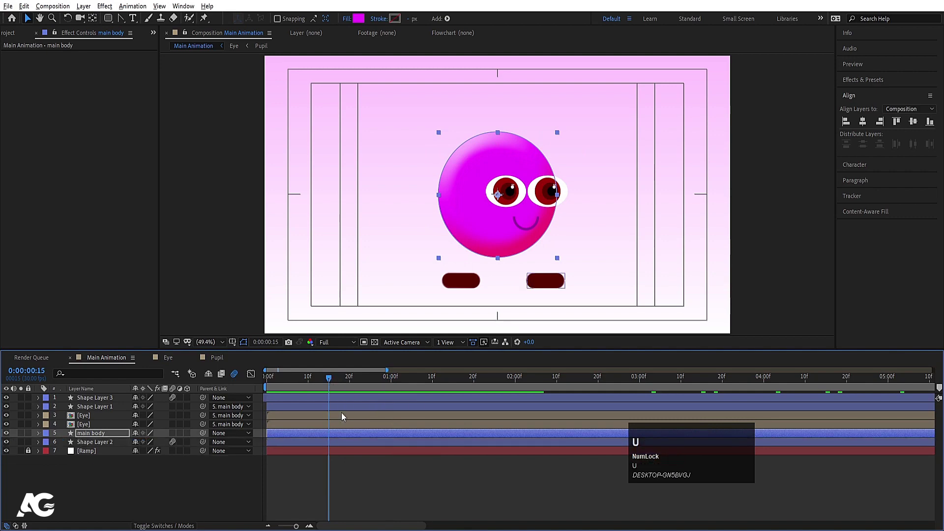
pyautogui.click(350, 487)
# - Nudge the main body upward at frame 15 to set the second Position keyframe
pyautogui.press('u')
pyautogui.write('uu')
pyautogui.click(99, 435)
pyautogui.press('Up')
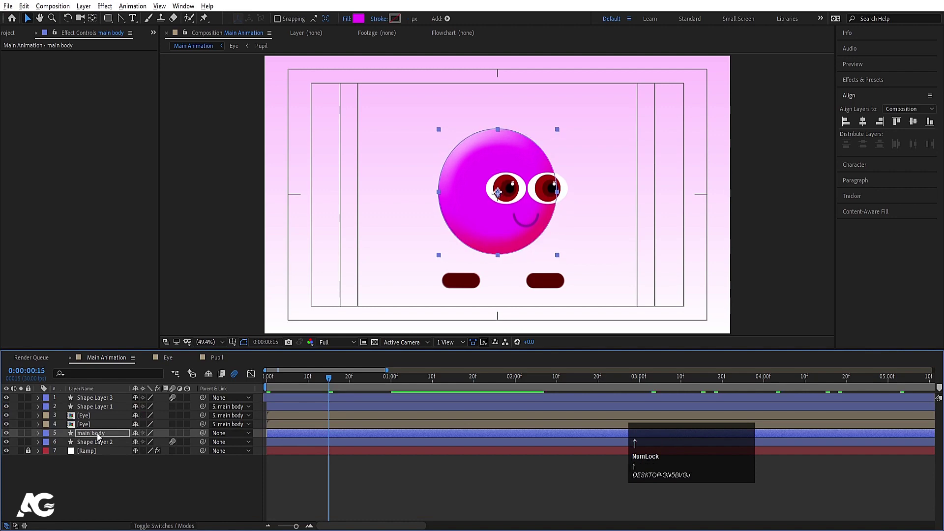
pyautogui.press('Down')
pyautogui.press('u')
pyautogui.moveTo(302, 383); pyautogui.dragTo(200, 441)
# - Easy-ease the body's Position keyframes with F9 and start an expression on Position
pyautogui.click(122, 445)
pyautogui.press('F9')
pyautogui.click(131, 483)
pyautogui.click(68, 445)
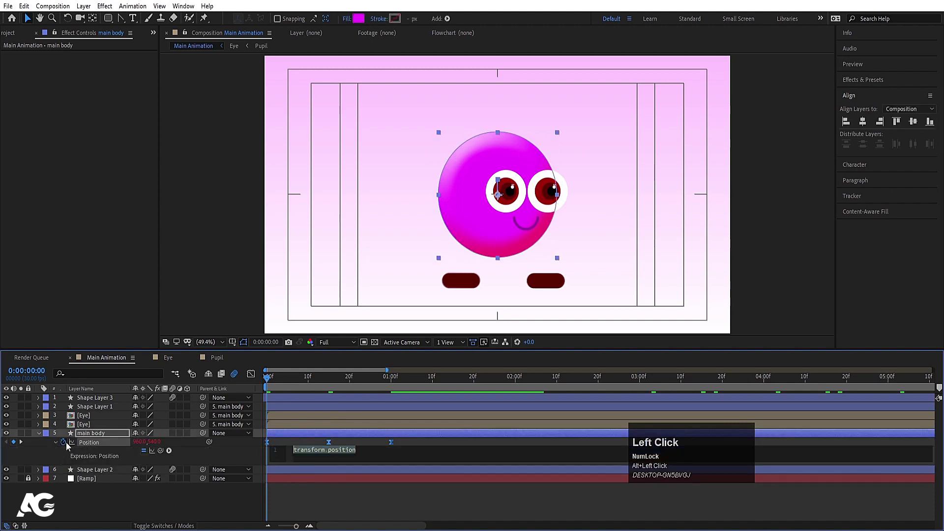
# - Give the body's Position a loopOut() expression and play back the bounce
pyautogui.write('oop')
pyautogui.press('Down')
pyautogui.press('Return')
pyautogui.click(115, 493)
pyautogui.press('space')
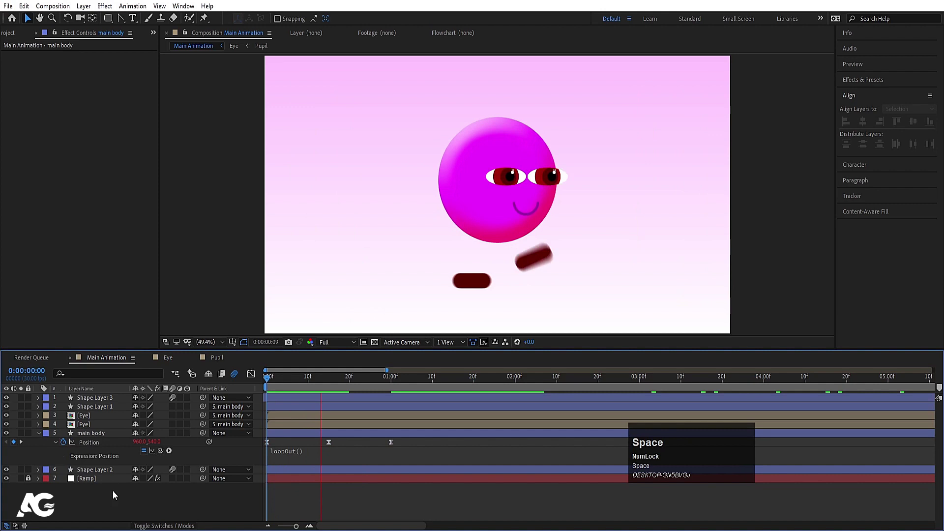
# - Retime the bounce keyframes to match the walk and preview the looping bob
pyautogui.click(290, 384)
pyautogui.press('space')
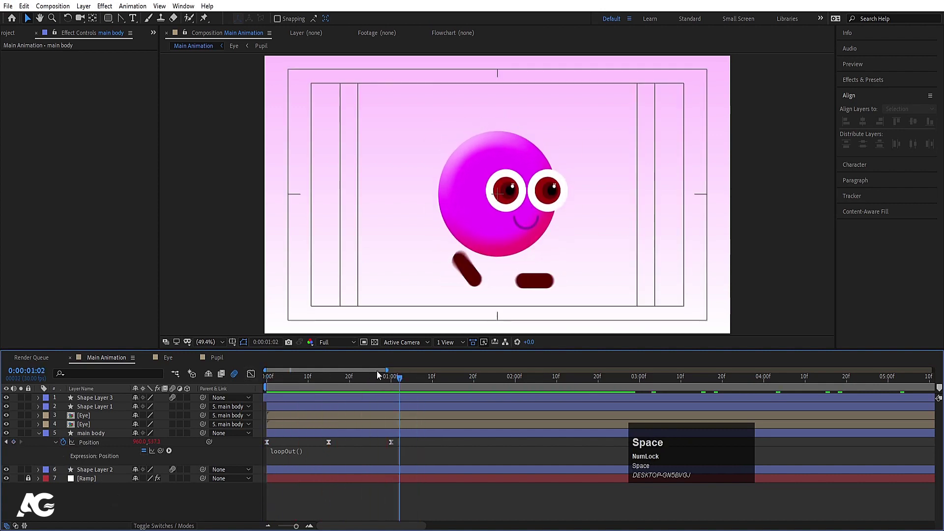
pyautogui.moveTo(393, 383); pyautogui.dragTo(238, 385)
pyautogui.press('space')
pyautogui.moveTo(333, 387); pyautogui.dragTo(93, 444)
pyautogui.moveTo(396, 445); pyautogui.dragTo(286, 384)
pyautogui.press('space')
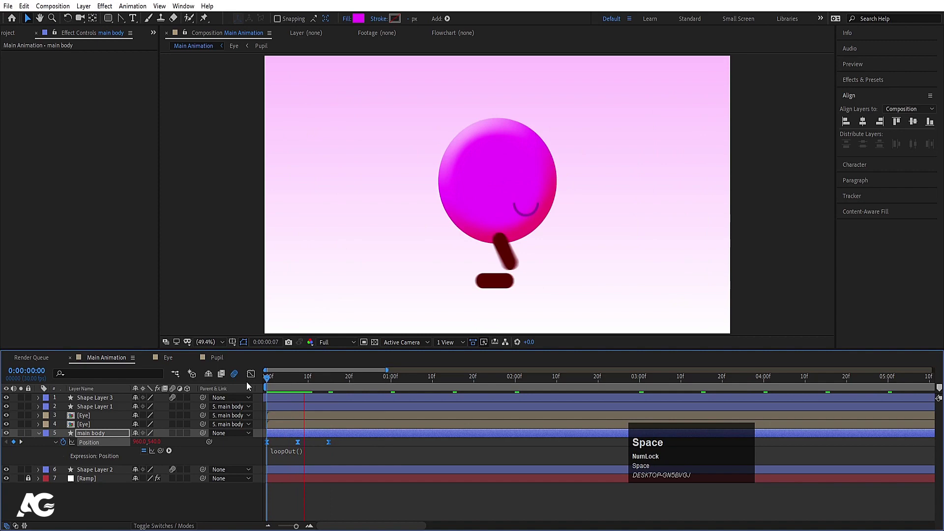
pyautogui.press('space')
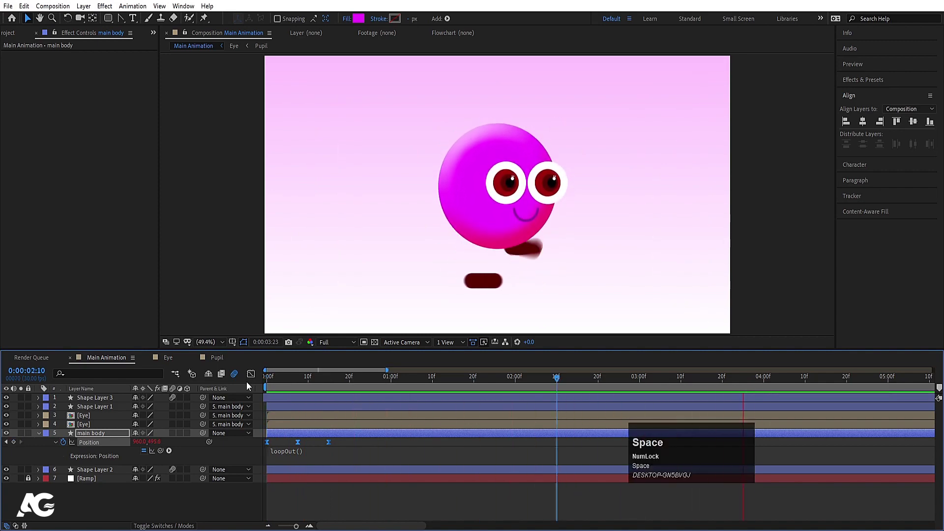
pyautogui.press('space')
pyautogui.moveTo(314, 380); pyautogui.dragTo(96, 436)
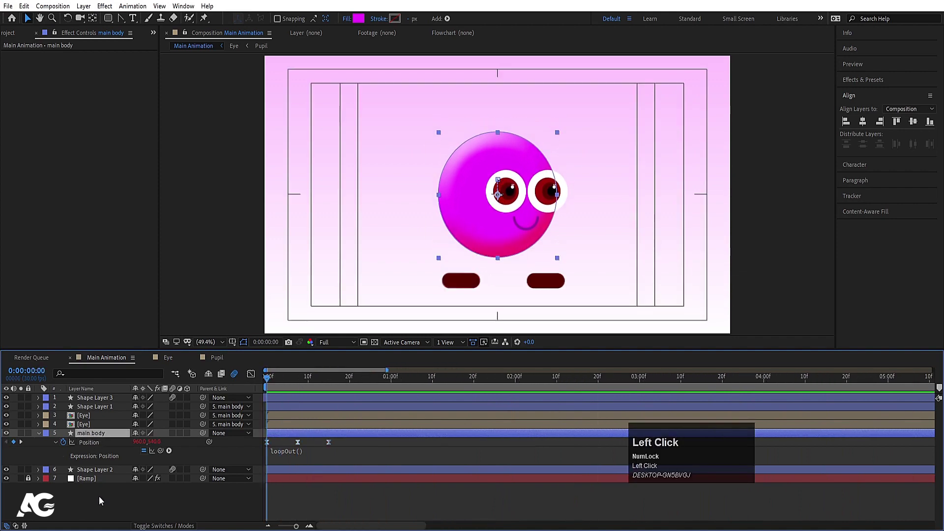
# - Add a Null 1 layer from the timeline menu and parent the main body to it
pyautogui.press('u')
pyautogui.write('uu')
pyautogui.rightClick(102, 500)
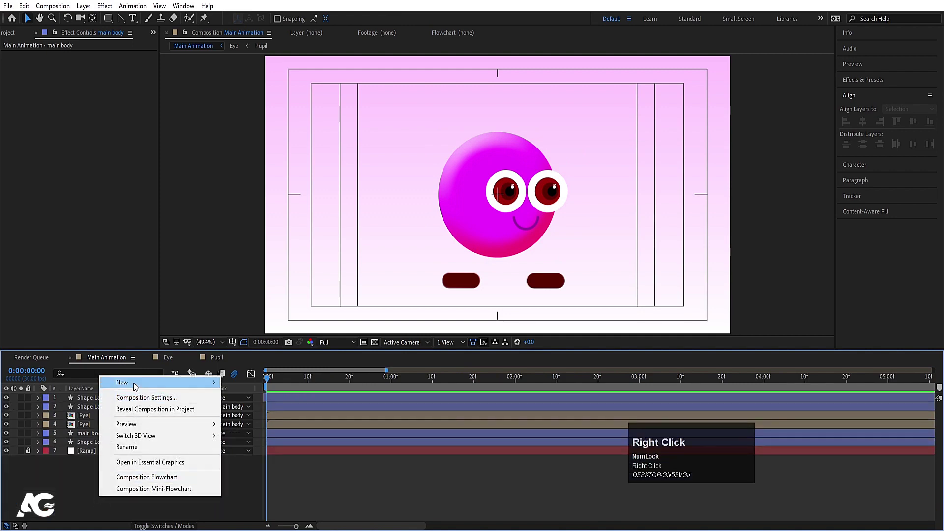
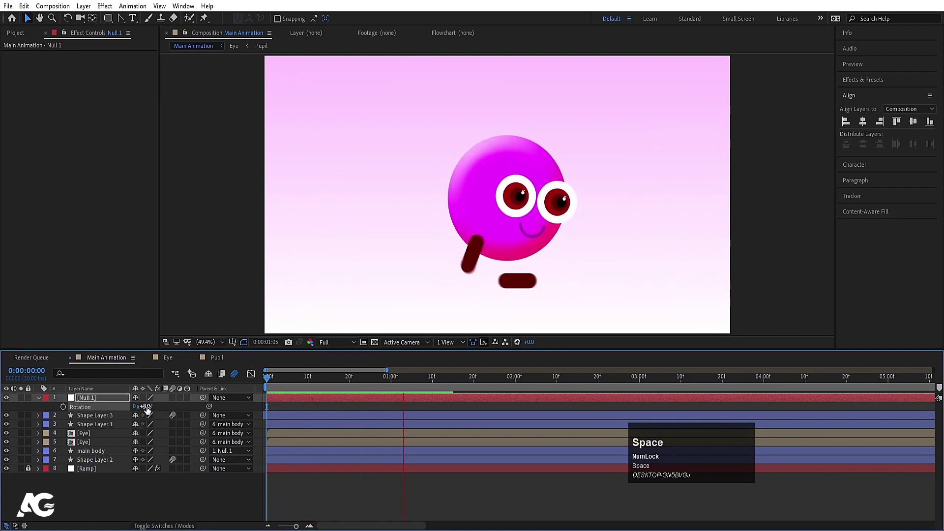
pyautogui.press('space')
pyautogui.click(282, 383)
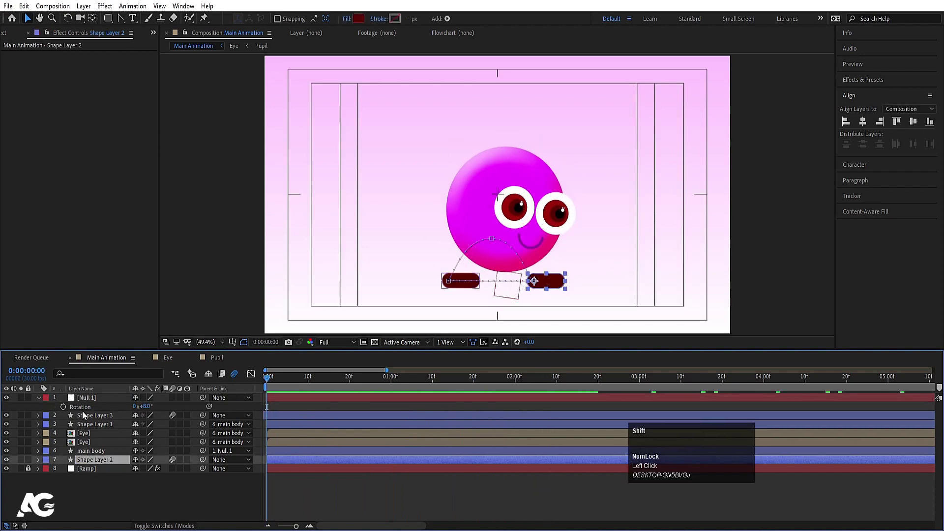
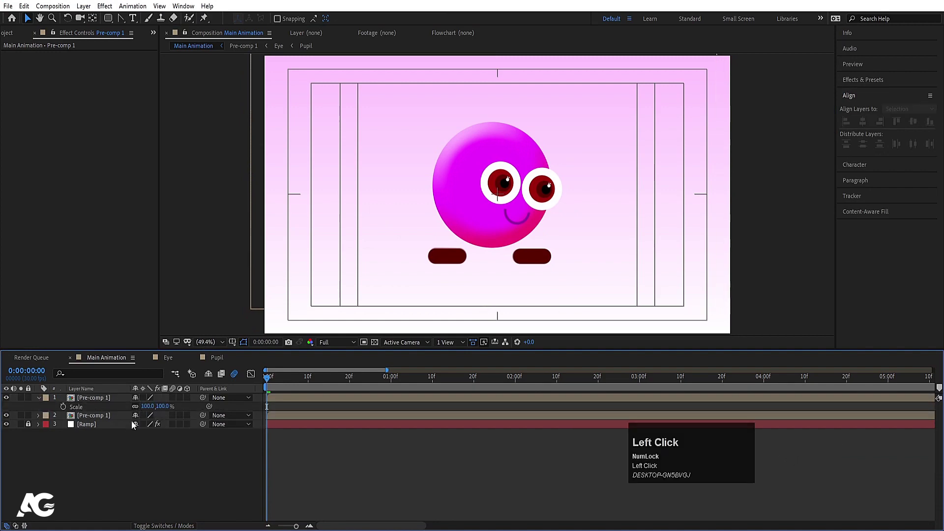
# - Set the Pre-comp 1 copy's vertical Scale to -100 and move it down beneath the character as a reflection
pyautogui.press('space')
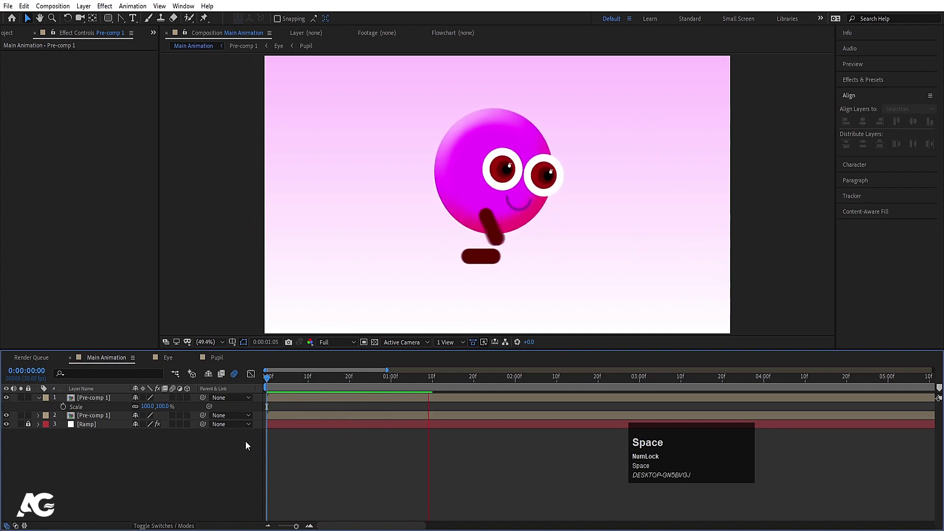
pyautogui.press('space')
pyautogui.press('-')
pyautogui.write('--')
pyautogui.moveTo(350, 381); pyautogui.dragTo(135, 408)
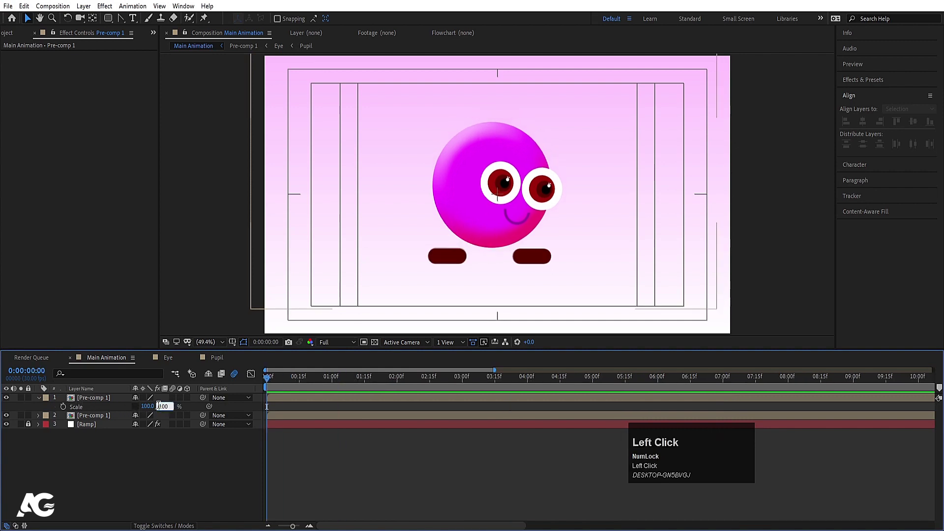
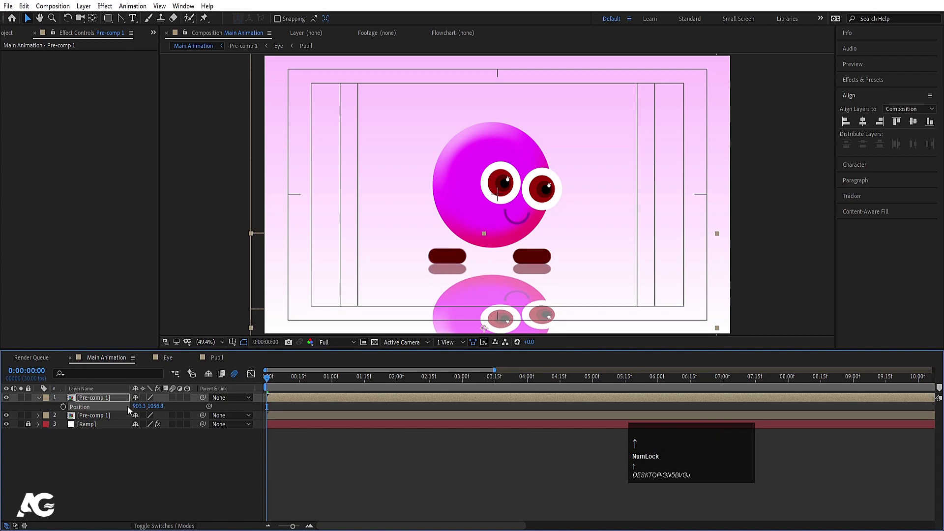
# - Parent the reflection Pre-comp 1 to the other copy, scale the pair to 83% and scrub the result
pyautogui.press('space')
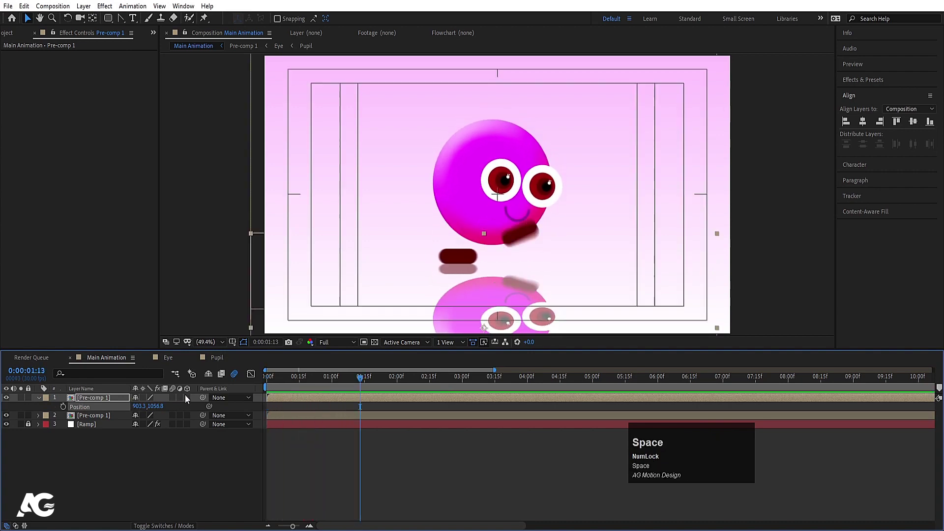
pyautogui.click(159, 460)
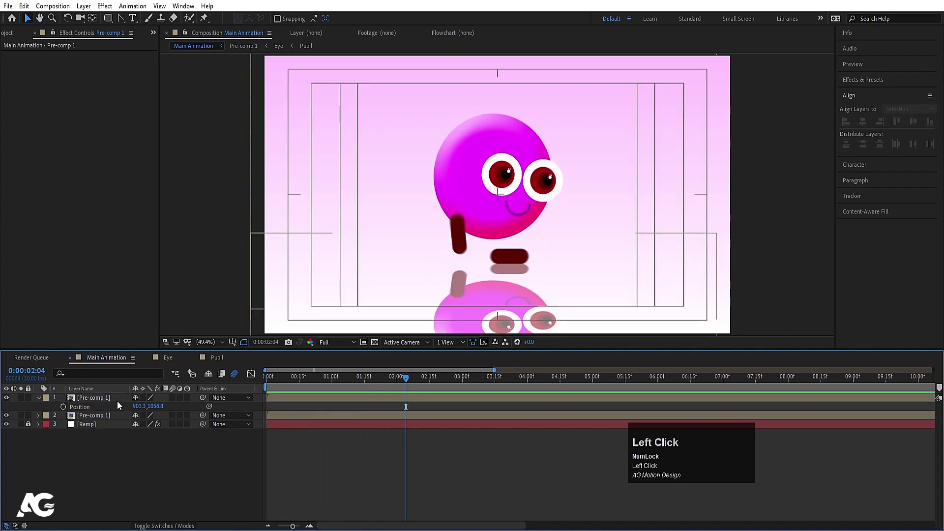
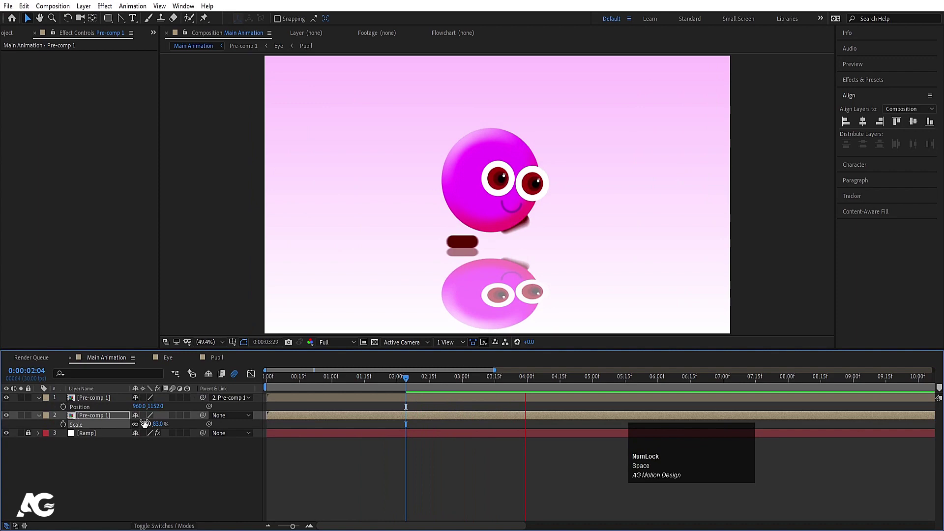
pyautogui.press('space')
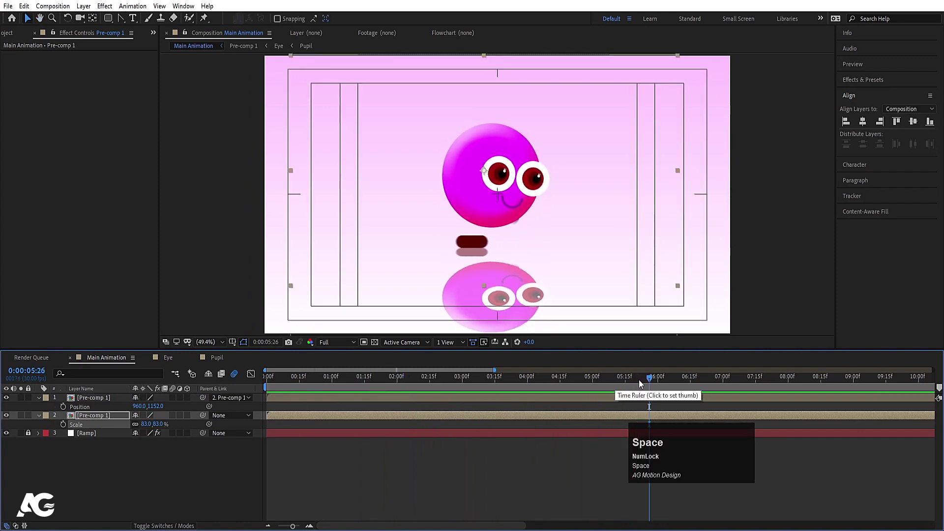
pyautogui.moveTo(646, 381); pyautogui.dragTo(461, 395)
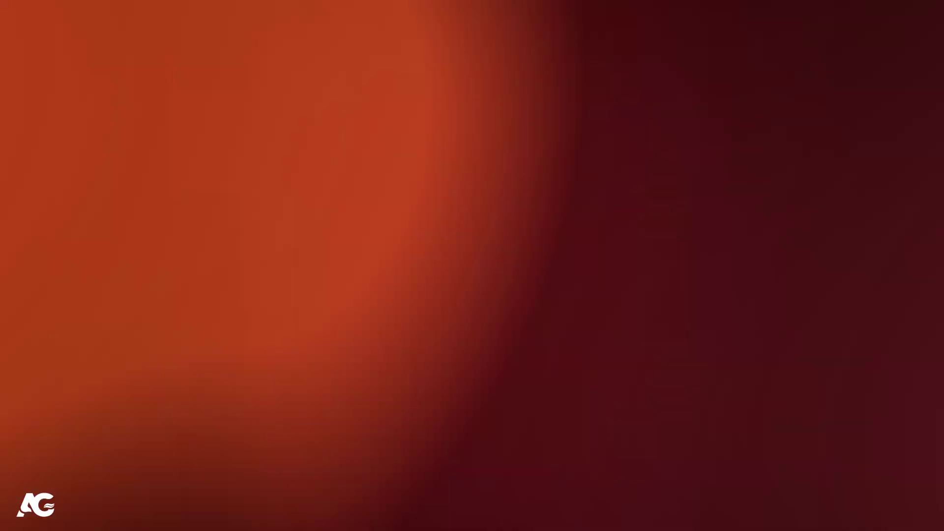